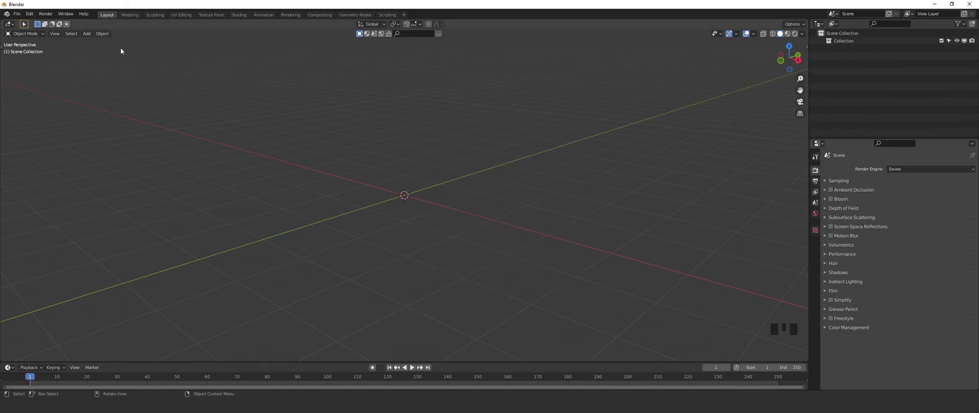
- Import the Retopo_Bearded Man head model into the empty scene
drag(19, 13, 311, 156)
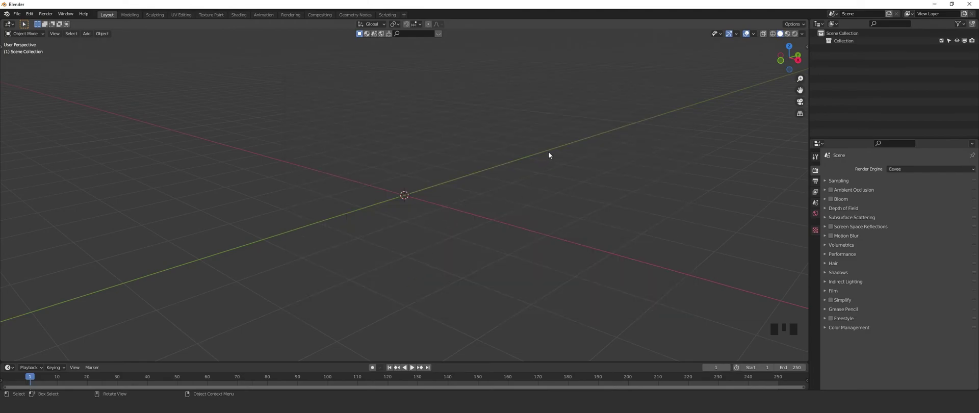
scroll(down, 3)
drag(548, 158, 487, 142)
key(shift+a)
- Scale up a floor plane, extrude its back edge into a wall and bevel the corner round
key(s)
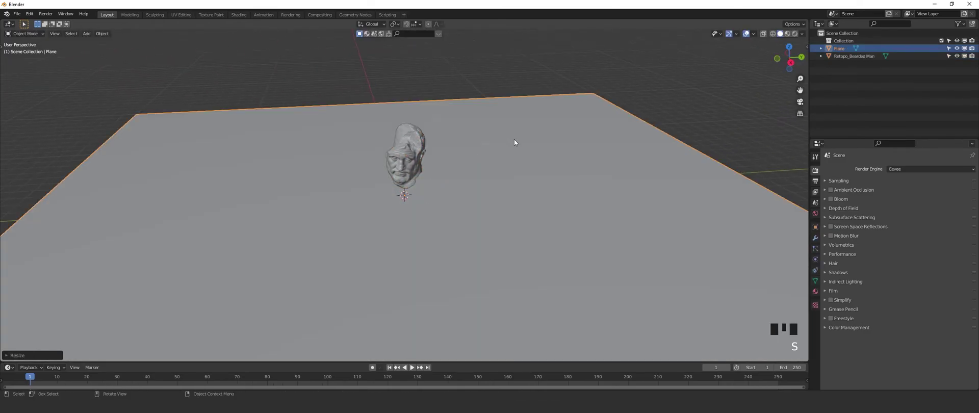
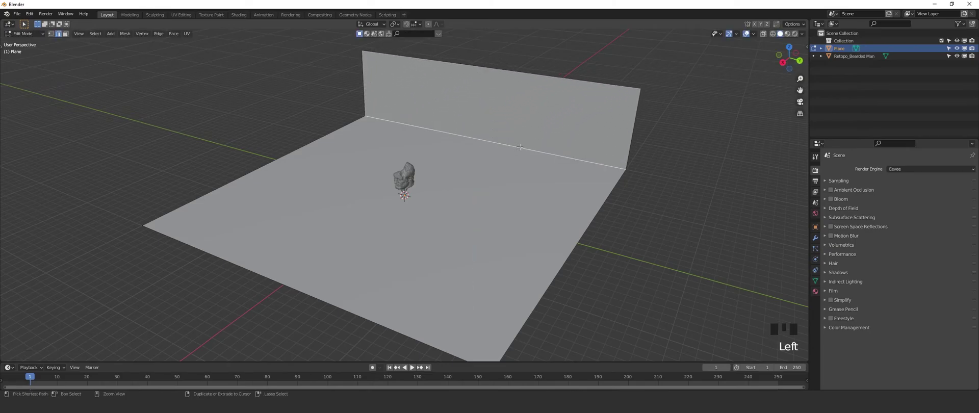
key(ctrl+b)
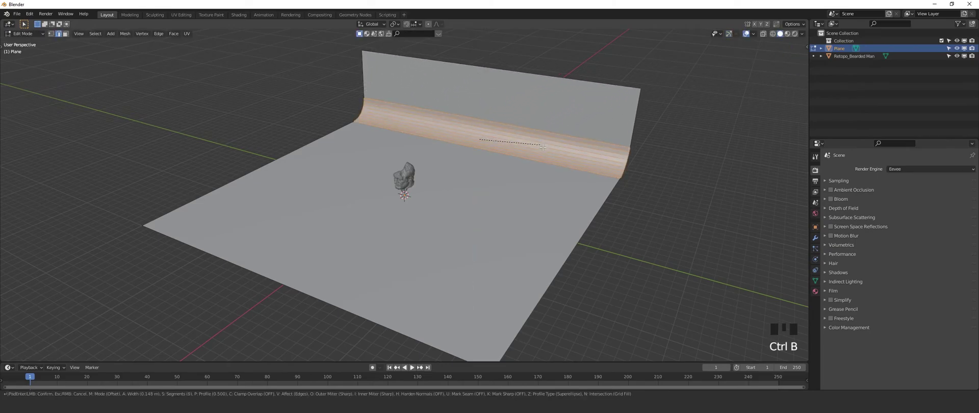
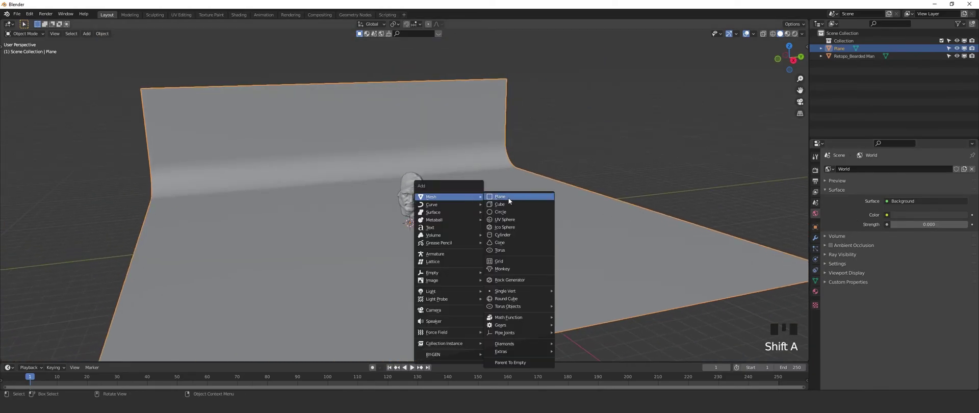
- Give the new plane an emission material and show the scene in Rendered shading
key(s)
click(817, 297)
drag(856, 198, 799, 39)
click(799, 39)
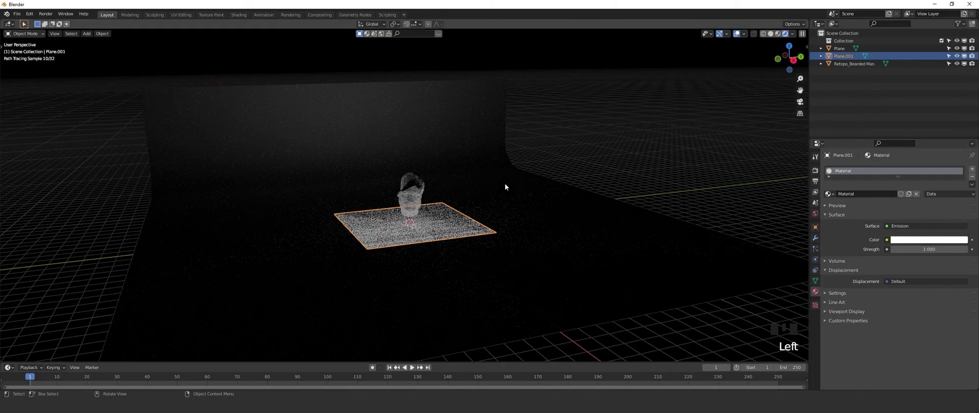
click(795, 65)
scroll(up, 3)
middle_click(517, 187)
- Move the light plane along X and Y to hang above the head, checked from side and top
key(g)
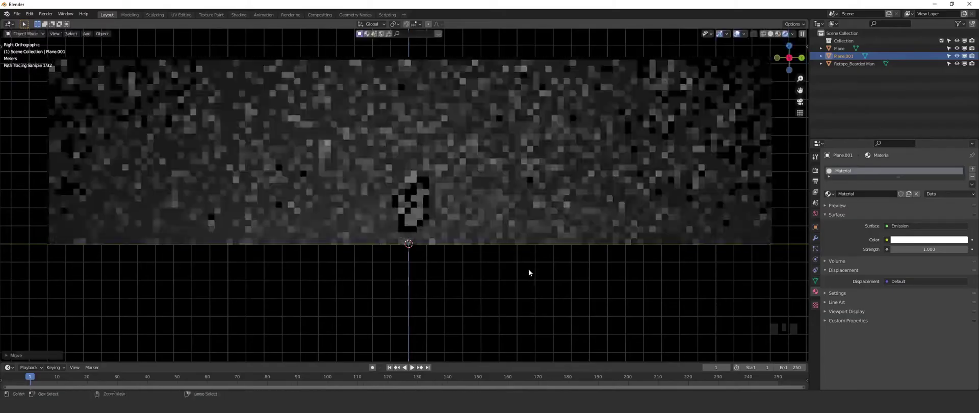
scroll(down, 3)
drag(462, 196, 527, 221)
key(KP_7)
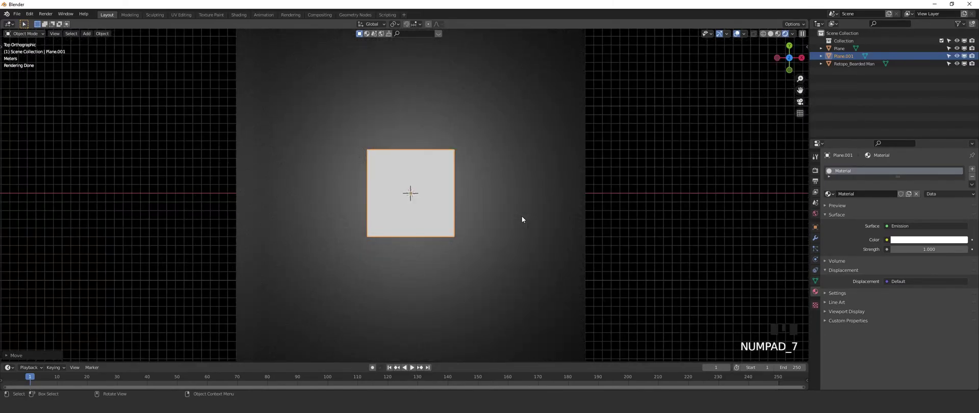
key(g)
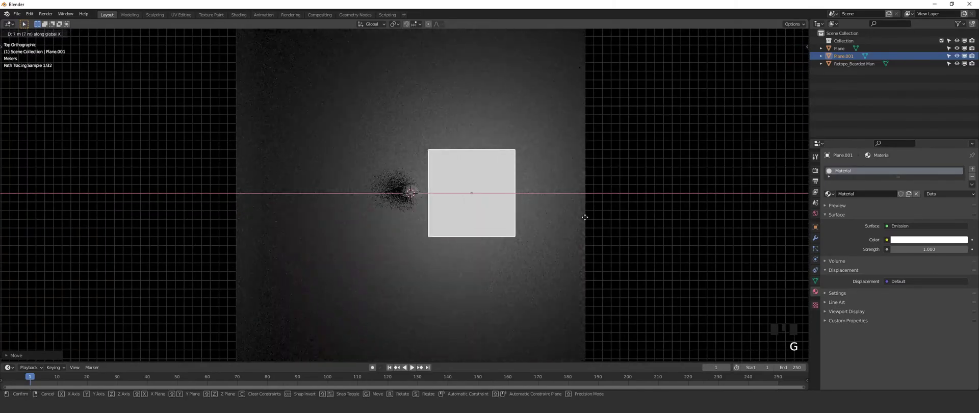
scroll(up, 3)
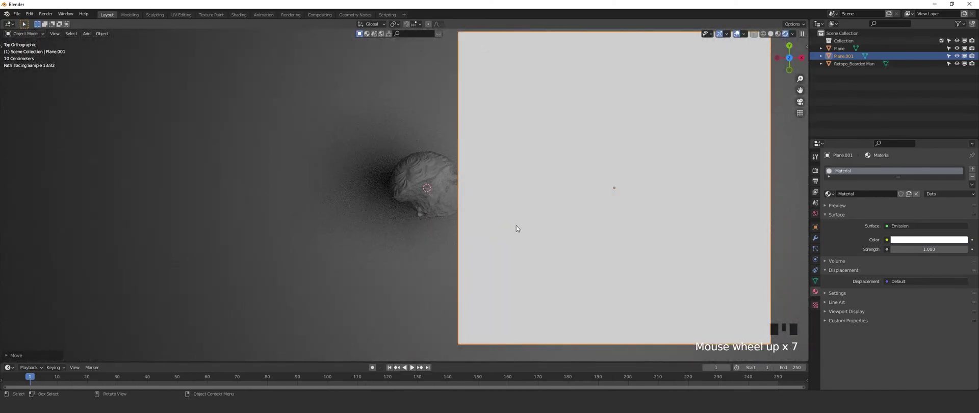
key(g)
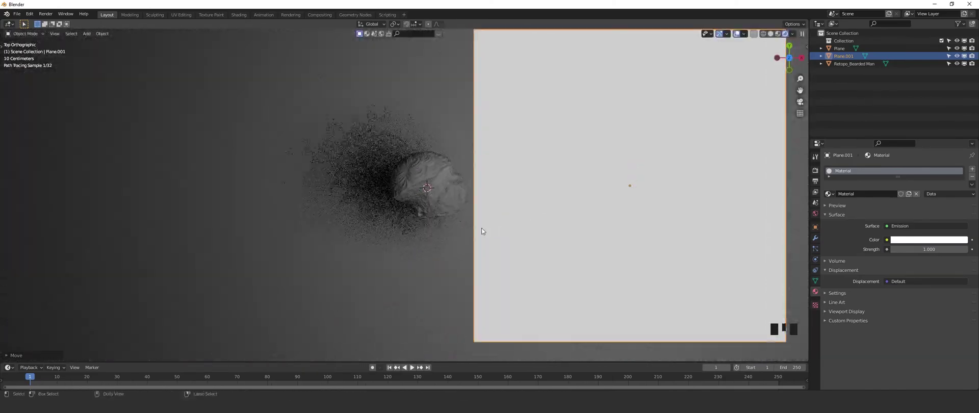
scroll(down, 3)
middle_click(512, 212)
key(g)
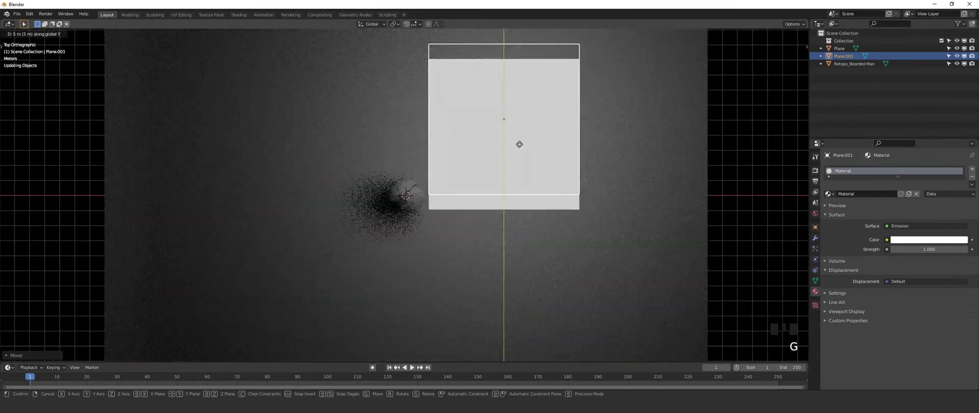
middle_click(559, 205)
scroll(down, 3)
- Tilt the light plane toward the head and inspect the lit backdrop from several angles
drag(549, 179, 645, 166)
key(r)
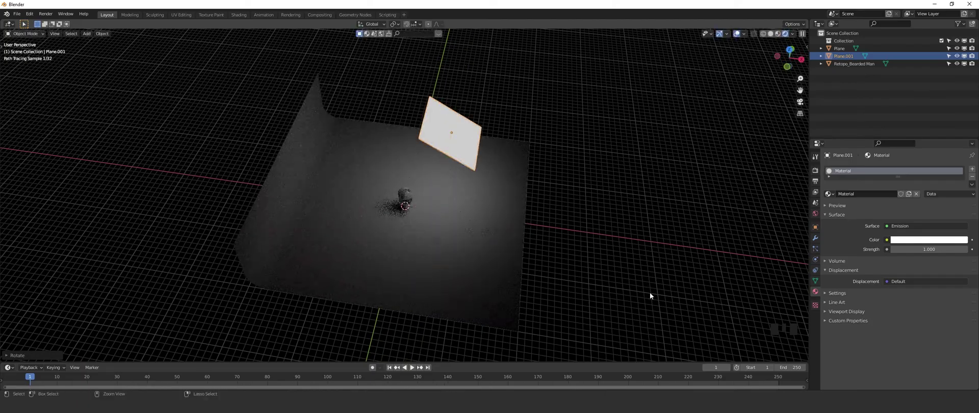
drag(565, 215, 510, 193)
scroll(up, 3)
drag(503, 207, 499, 196)
scroll(up, 3)
drag(500, 198, 496, 187)
scroll(down, 3)
scroll(down, 3)
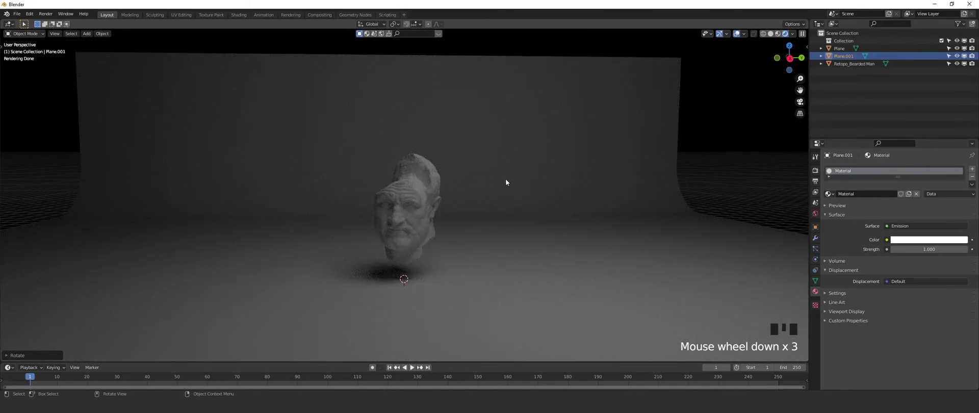
- Add a camera framing the head against the backdrop and select the bearded head
key(shift+a)
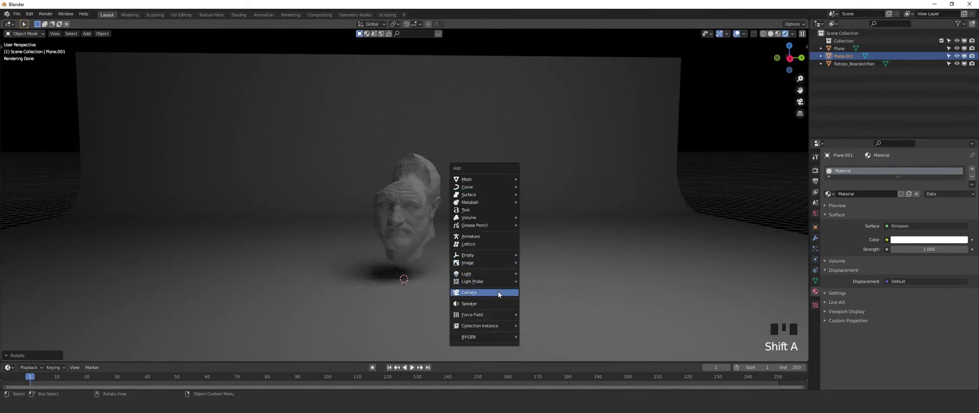
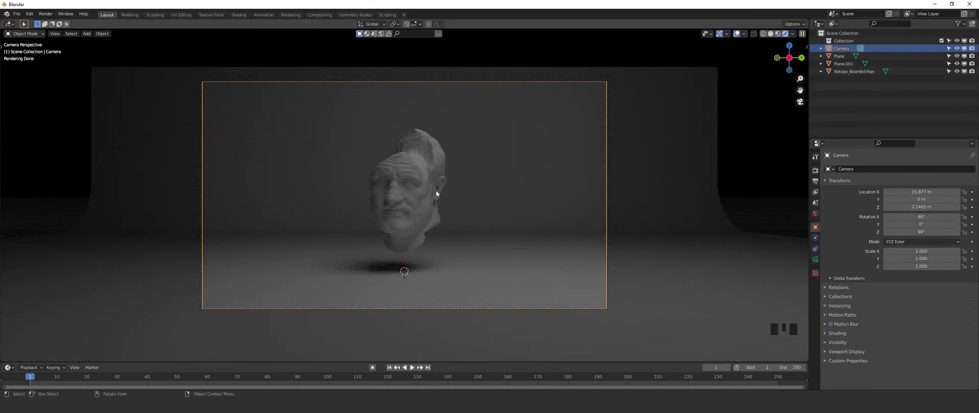
click(410, 189)
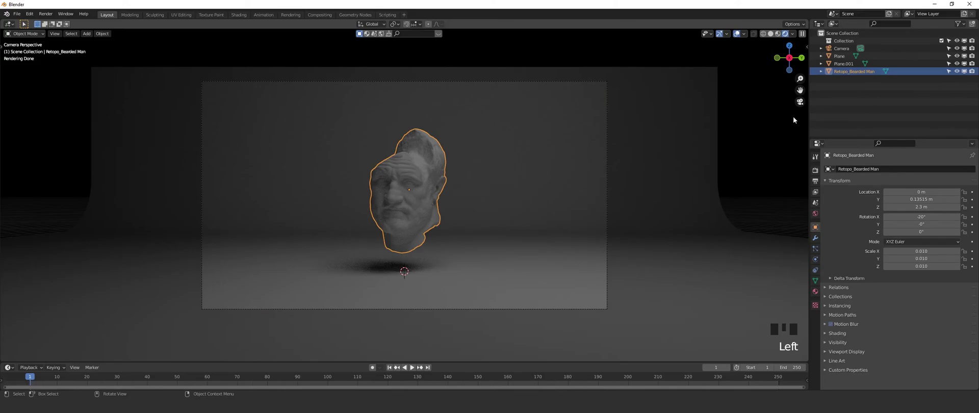
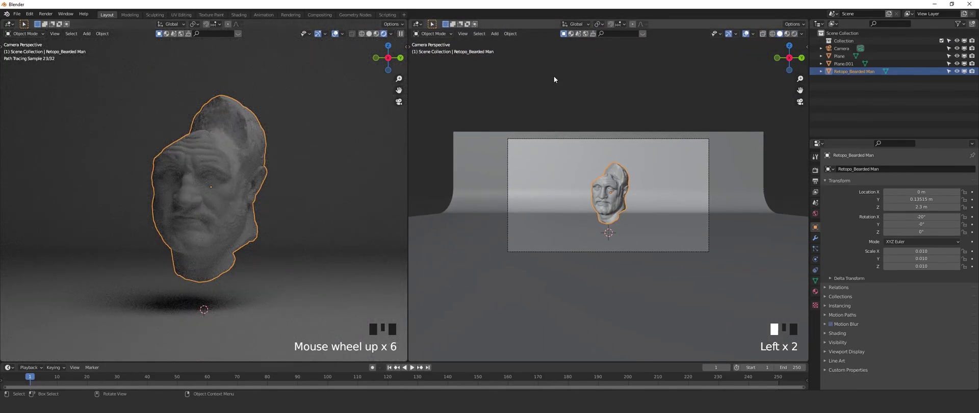
- Switch the right area to the Shader Editor and add a Vector Math node linked to the Principled BSDF
drag(422, 23, 604, 105)
scroll(down, 3)
drag(563, 151, 519, 157)
key(shift+a)
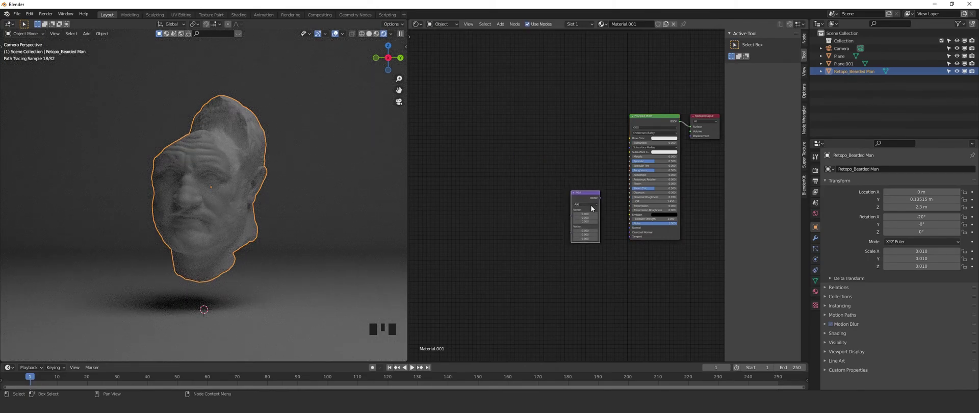
scroll(up, 3)
drag(616, 211, 572, 188)
drag(572, 188, 592, 230)
- Add ColorRamp and Scale nodes and arrange them feeding the head's shader
drag(593, 229, 625, 188)
drag(625, 188, 600, 209)
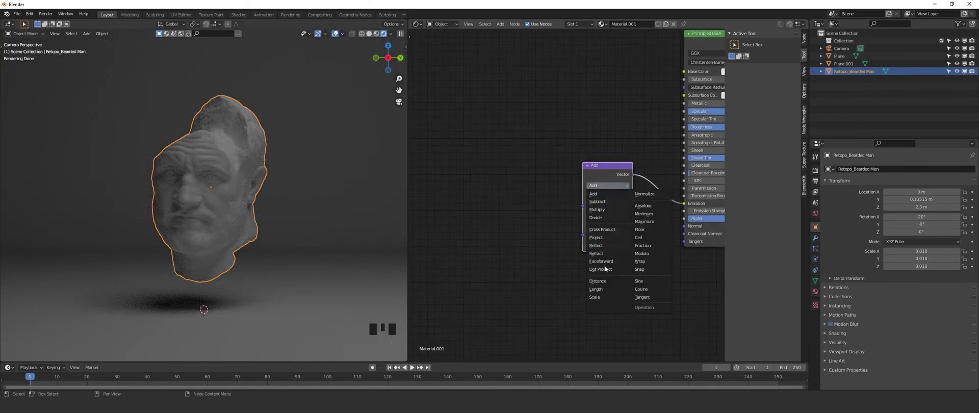
drag(492, 164, 563, 161)
key(shift+a)
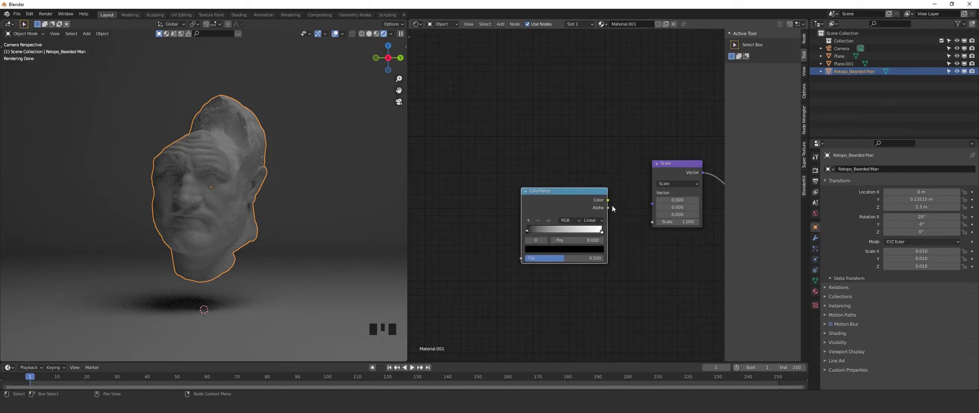
- Feed the ColorRamp's red color into the Scale node so the head glows red
drag(610, 202, 563, 194)
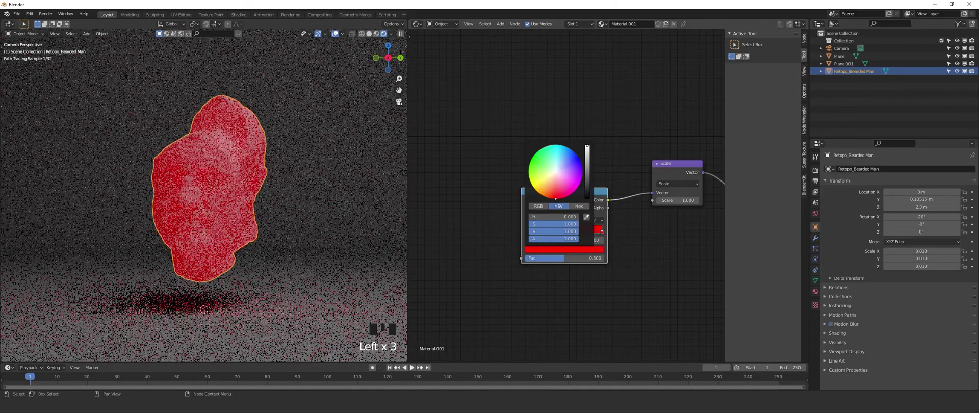
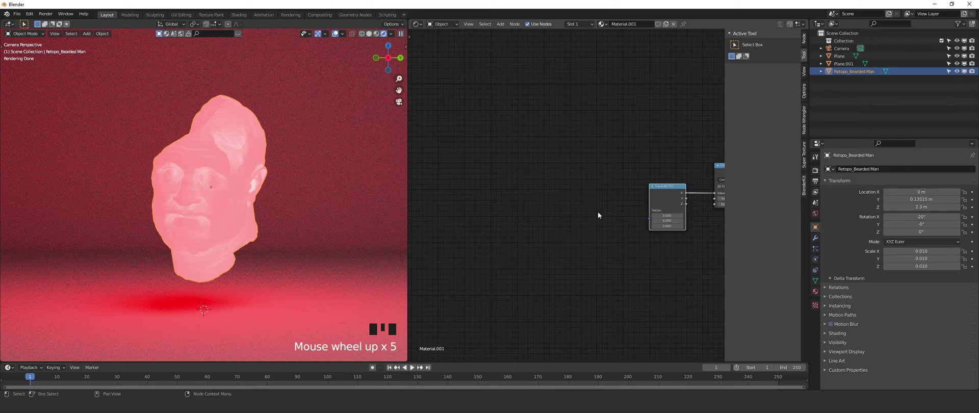
key(shift+a)
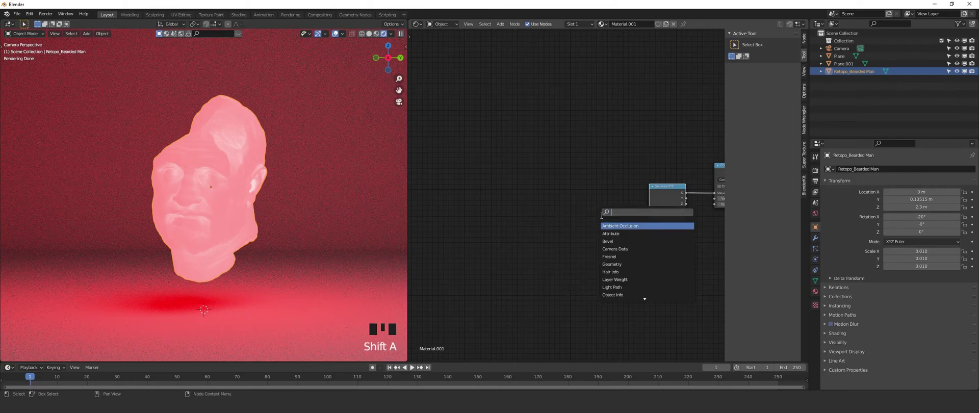
key(p)
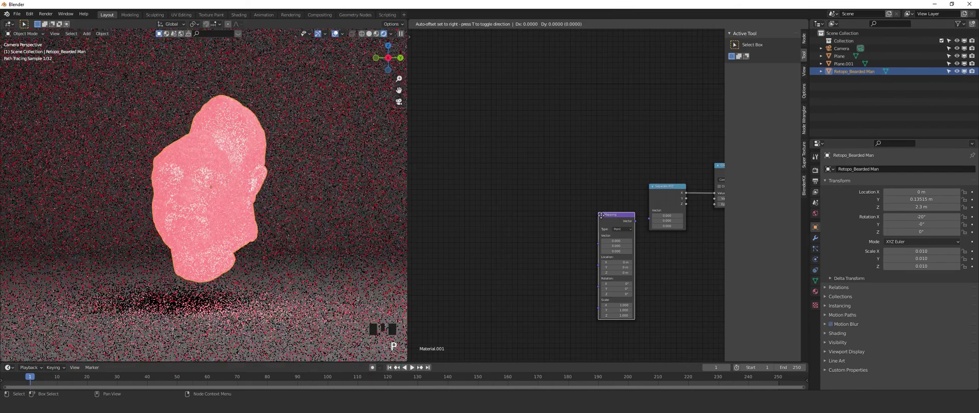
- Add Separate XYZ through the ColorRamp with Scale 80, drawing a thin red scan line on the head
drag(638, 219, 506, 203)
key(shift+a)
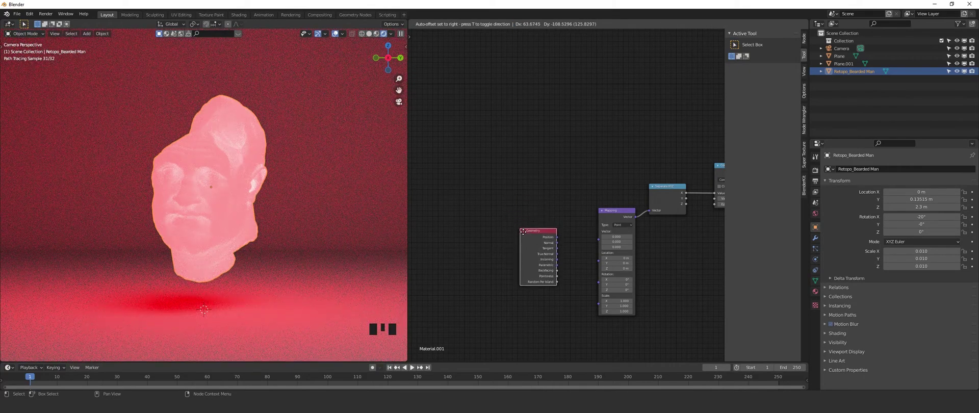
drag(559, 243, 603, 245)
scroll(down, 3)
drag(262, 181, 252, 188)
scroll(up, 3)
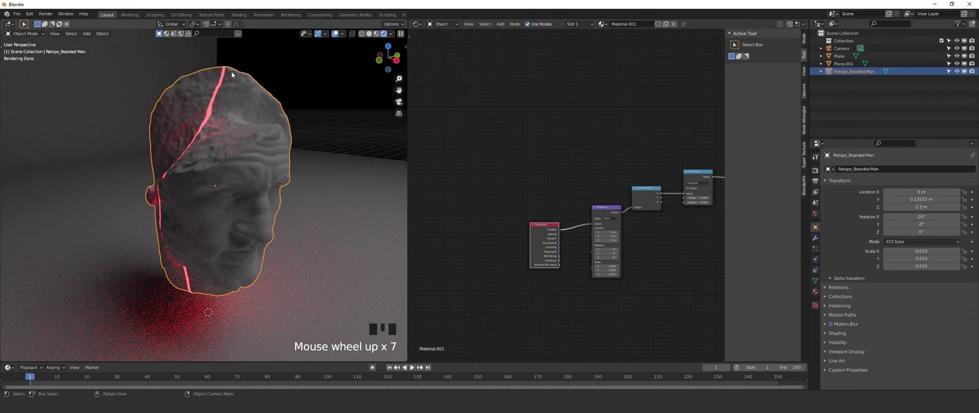
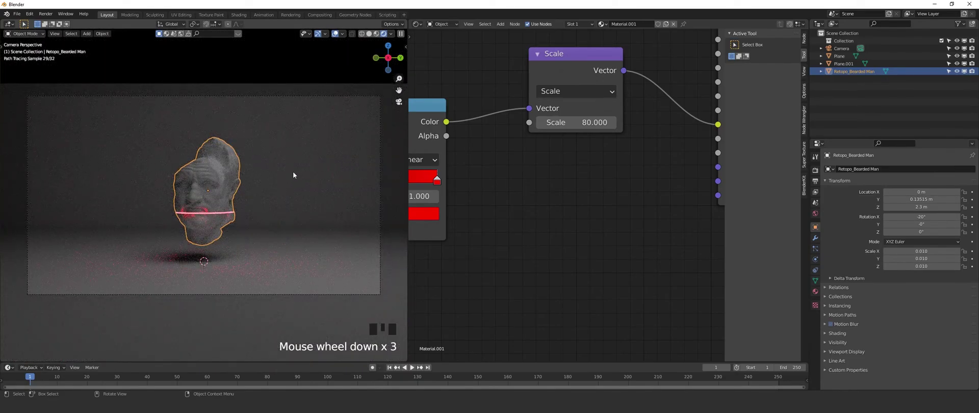
scroll(up, 3)
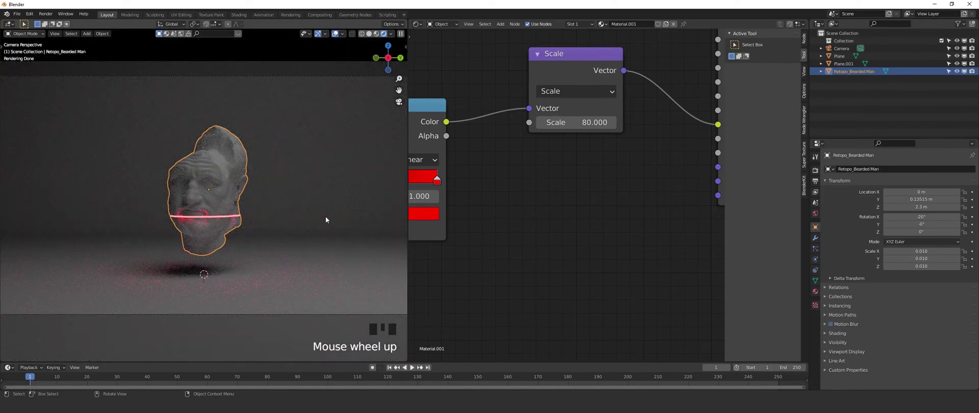
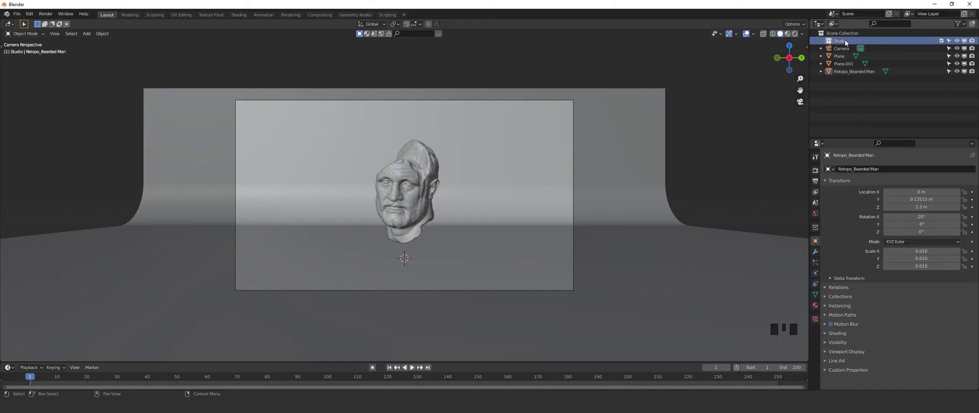
- Move Camera, Plane and Plane.001 into the Studio collection in the Outliner
click(850, 49)
click(845, 58)
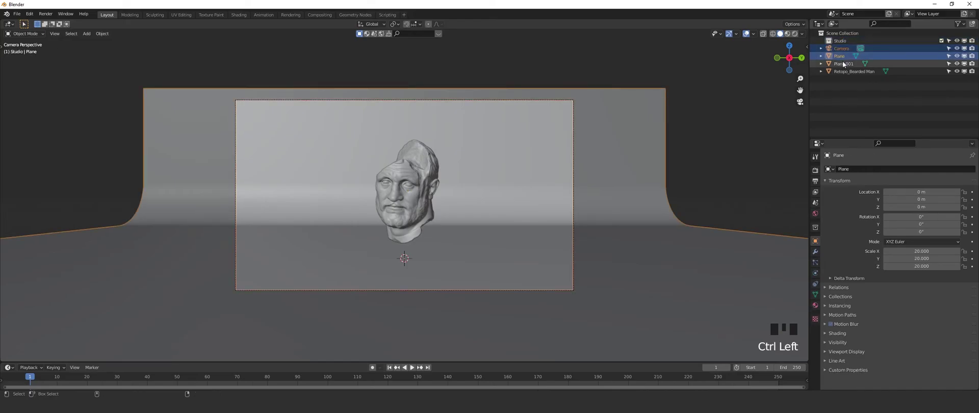
click(844, 64)
click(848, 50)
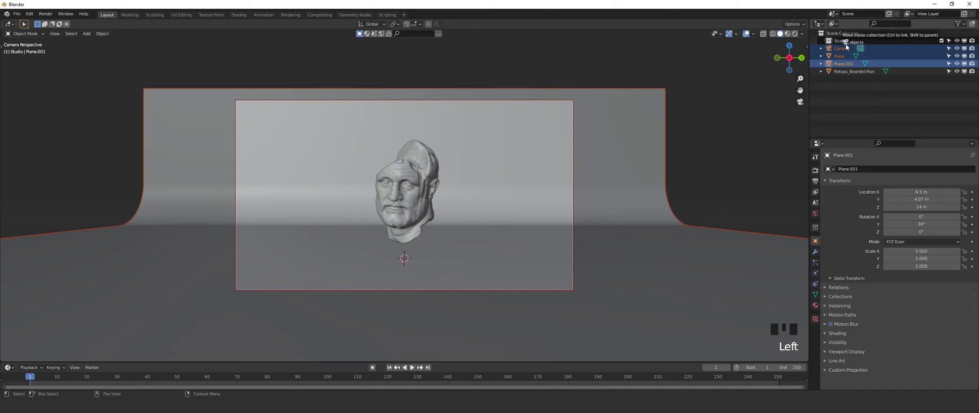
click(824, 45)
click(855, 52)
- Orbit and zoom the view away from the camera to see the floor area
scroll(down, 3)
drag(453, 198, 463, 219)
scroll(down, 3)
middle_click(460, 219)
- Add Plane.002 and scale it by 10 into a wide floor beneath the head
key(shift+a)
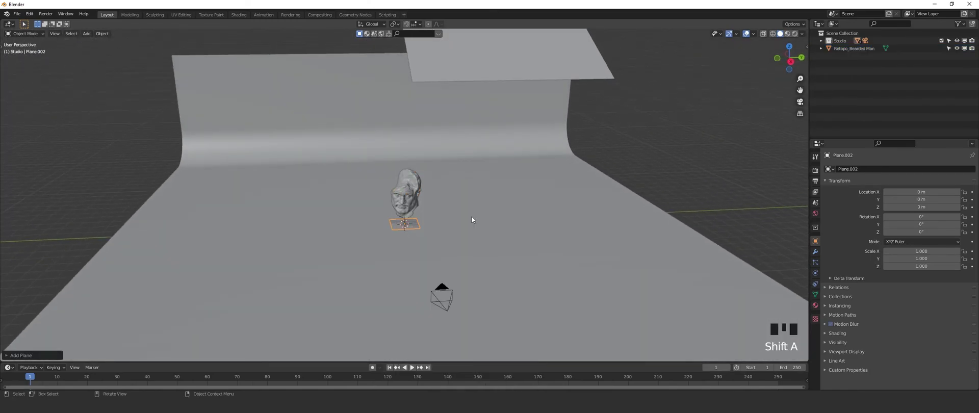
key(s)
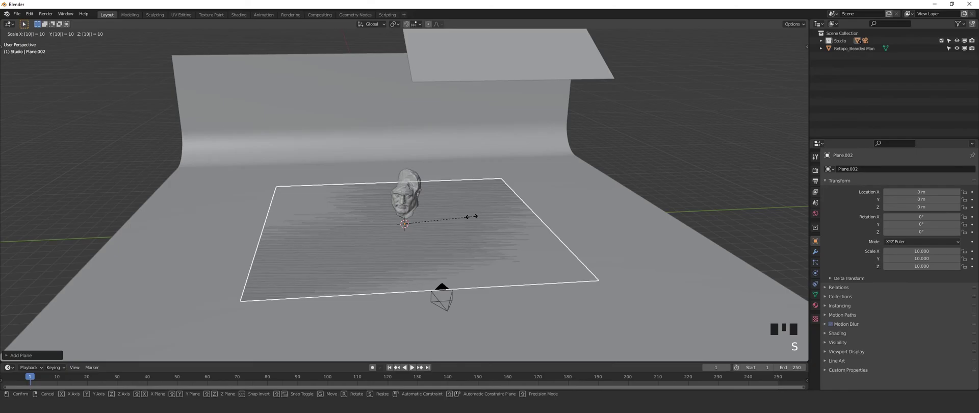
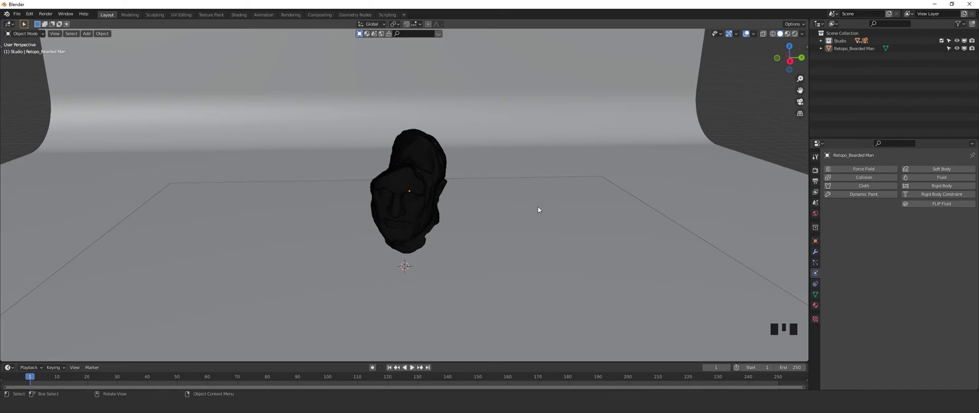
- Move all fractured head pieces into a new collection named 'cell fracture'
scroll(down, 3)
scroll(up, 3)
drag(524, 205, 500, 202)
scroll(down, 3)
drag(503, 203, 511, 205)
key(m)
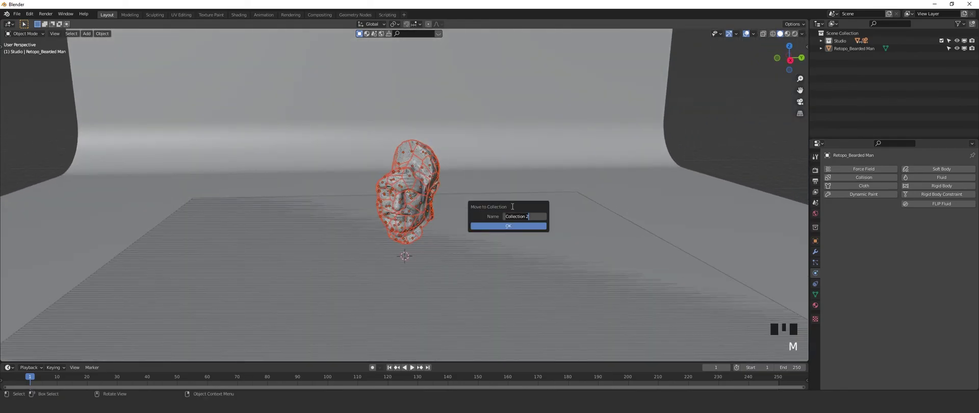
key(l)
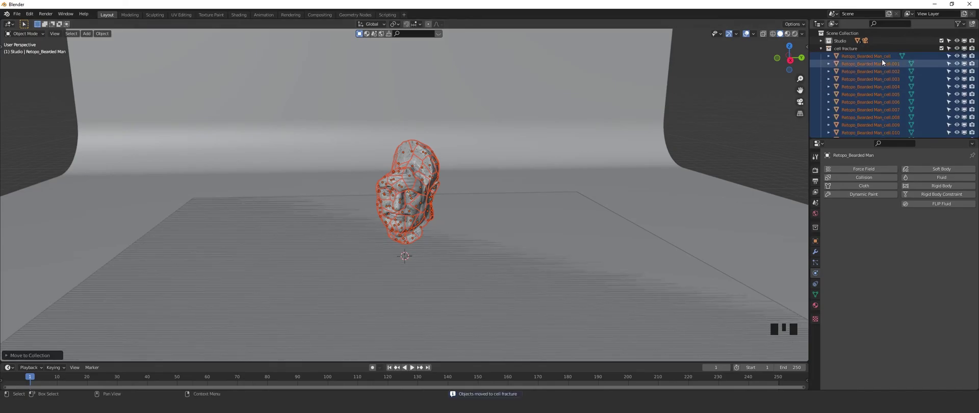
- Select just the first head fragment and bring up its Physics properties
click(884, 61)
scroll(down, 3)
click(872, 125)
click(864, 133)
scroll(up, 3)
click(870, 57)
drag(539, 163, 953, 191)
drag(954, 191, 866, 309)
- Add Rigid Body physics to the fragment with Type set to Active
click(837, 365)
scroll(down, 3)
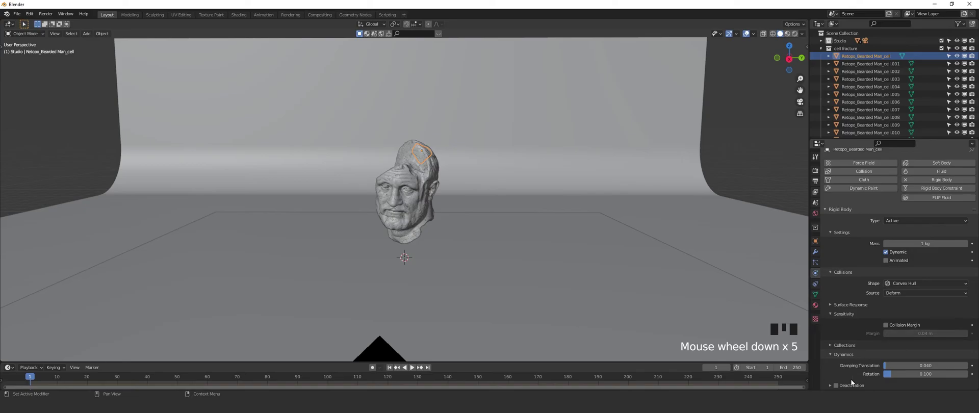
click(852, 384)
scroll(down, 3)
drag(918, 339, 839, 357)
click(898, 369)
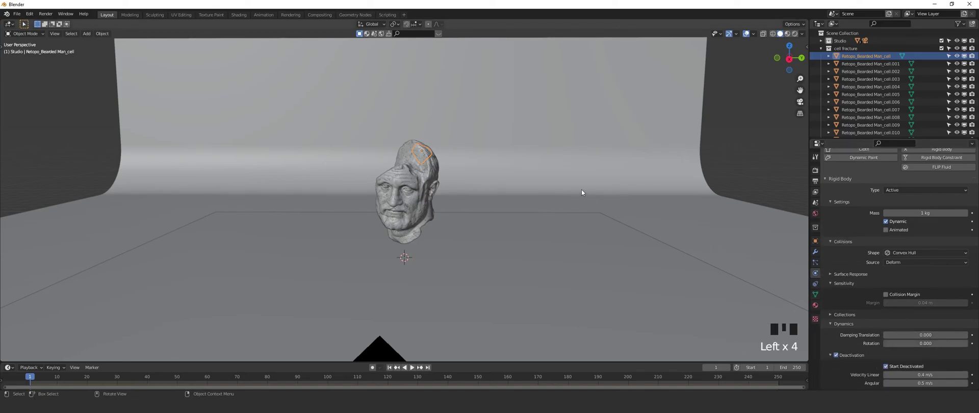
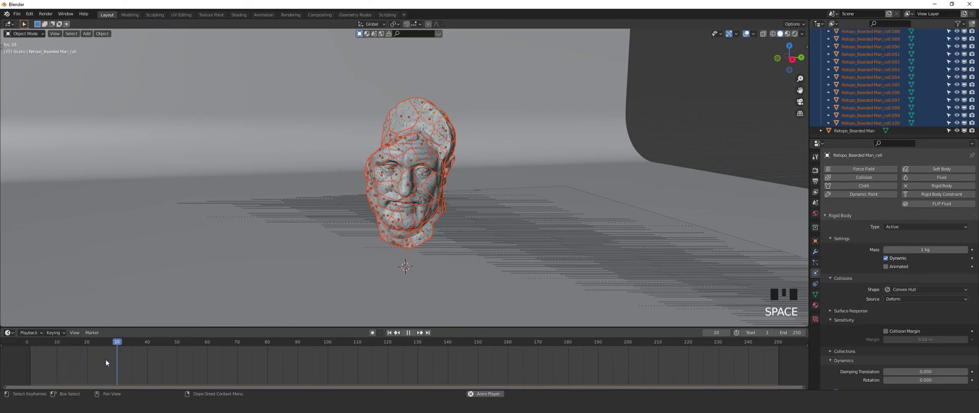
- Stop playback, add a new mesh plane and scale it down small
key(space)
drag(170, 344, 432, 257)
scroll(down, 3)
drag(497, 204, 459, 152)
key(shift+a)
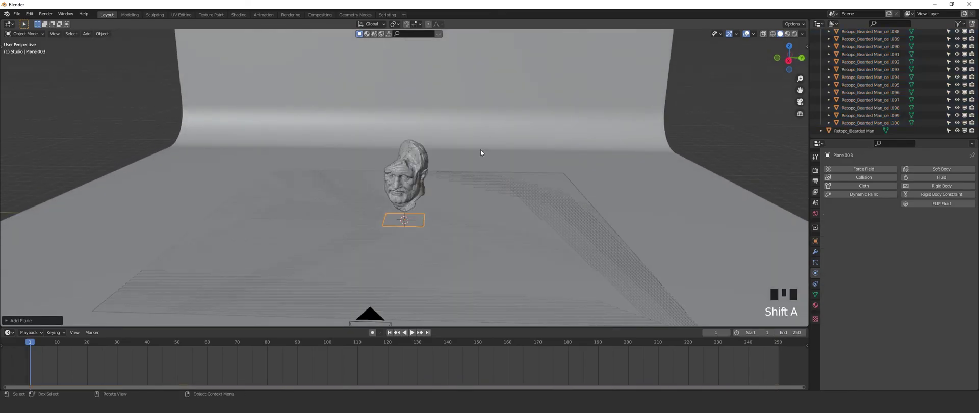
key(s)
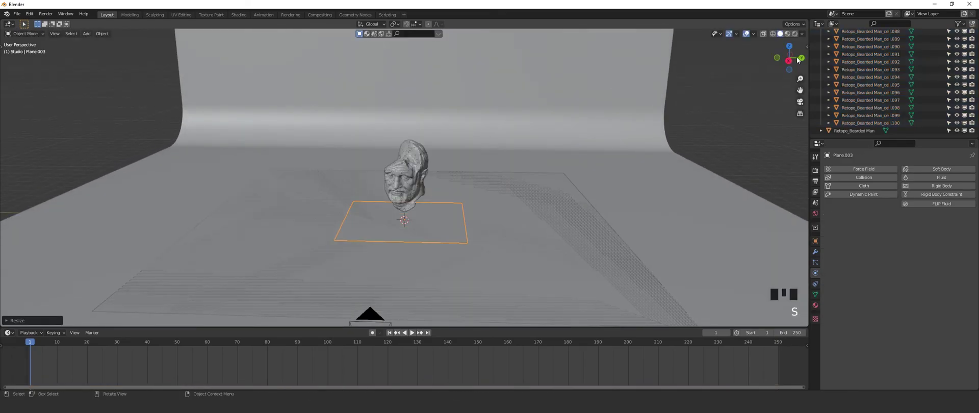
click(792, 61)
- From the side view, move the small plane up along Z well above the head
key(g)
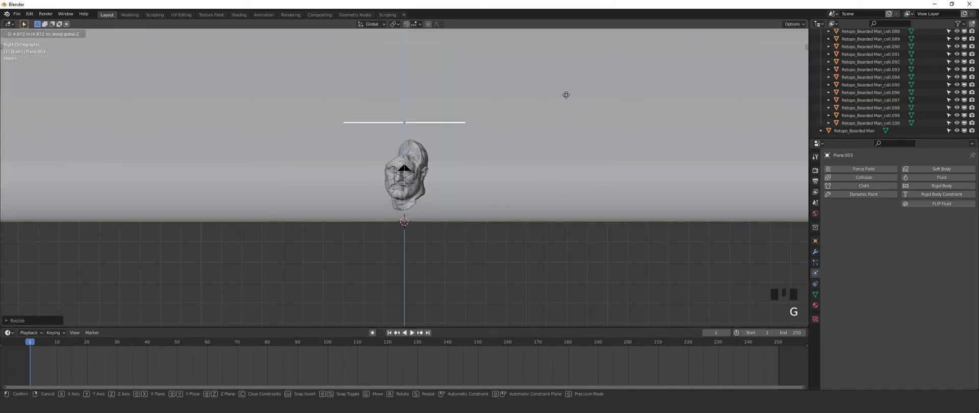
drag(458, 209, 414, 179)
click(414, 179)
scroll(up, 3)
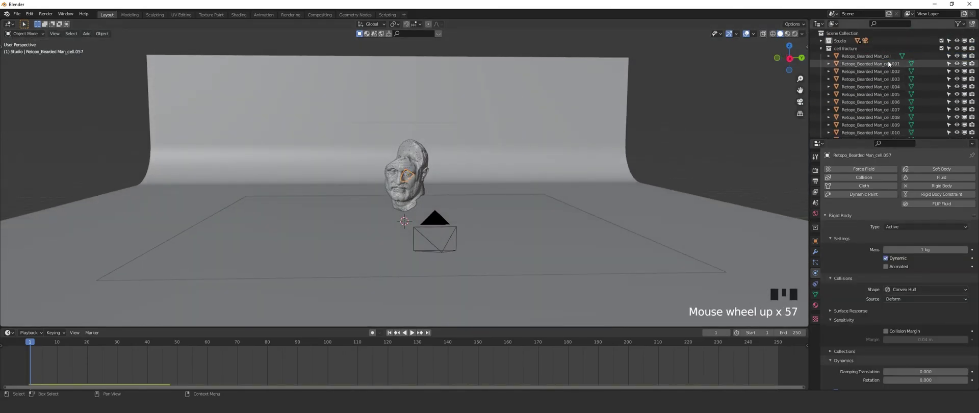
- Select the first head piece, switch to Rendered shading and look through the camera
click(891, 59)
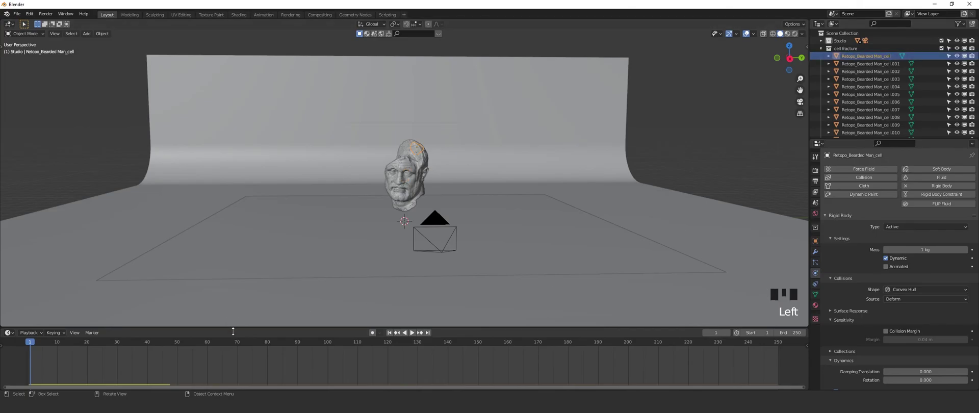
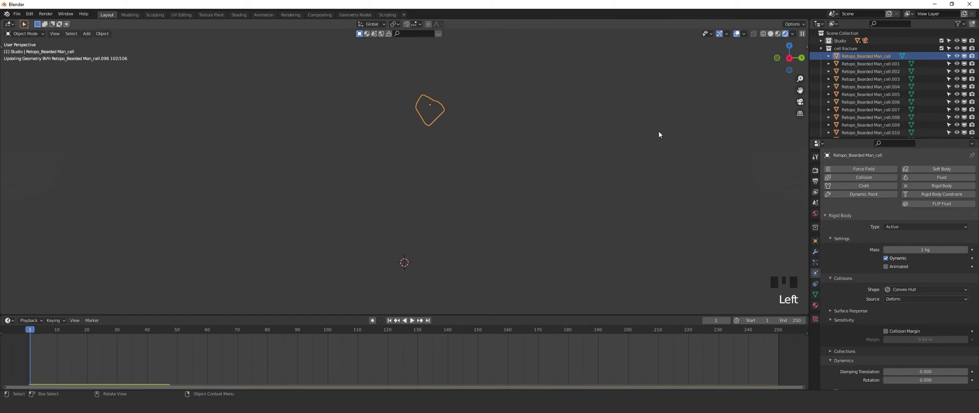
click(790, 62)
scroll(up, 3)
key(KP_0)
scroll(up, 3)
scroll(down, 3)
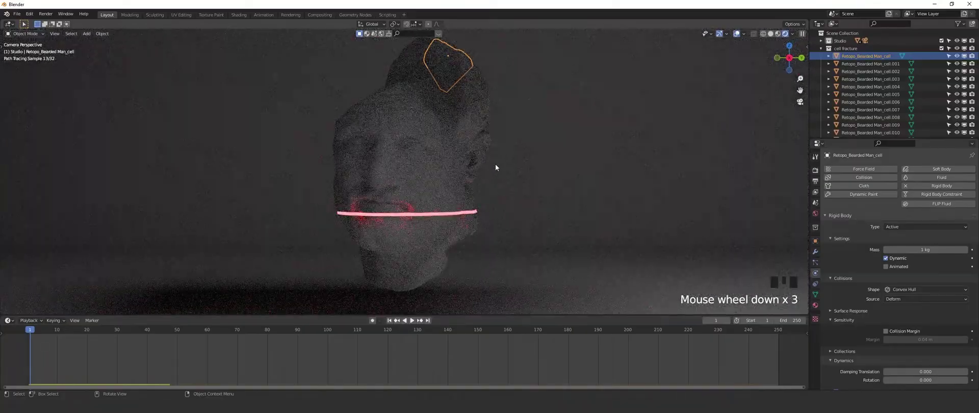
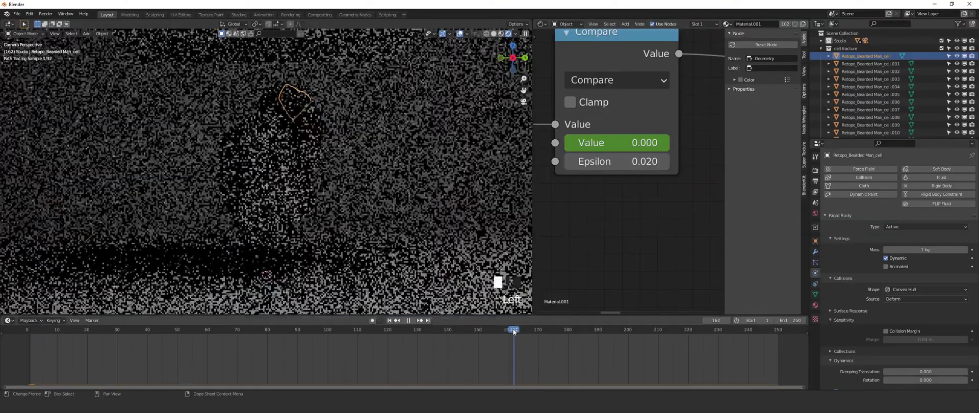
- Sweep the Compare node value to 0.128 while toggling playback, then return to Solid shading
scroll(down, 3)
drag(133, 348, 277, 185)
key(space)
key(space)
key(space)
key(space)
key(space)
key(space)
key(space)
key(space)
key(space)
key(space)
key(space)
key(space)
key(space)
key(space)
key(space)
key(space)
key(space)
key(space)
key(space)
key(space)
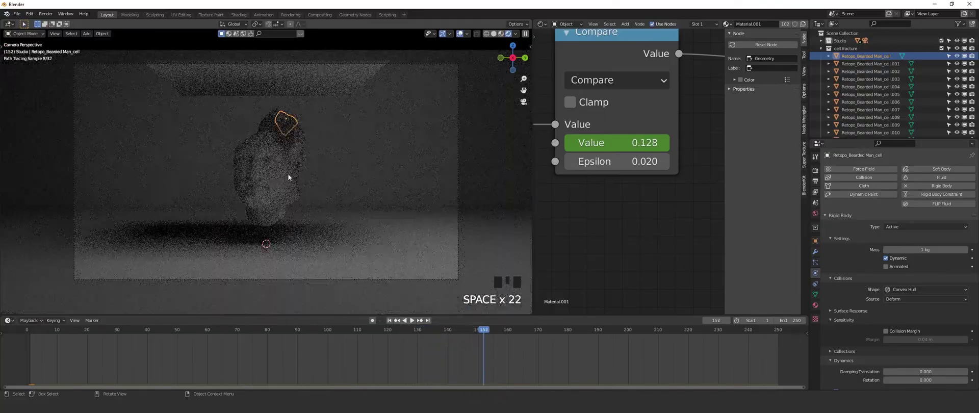
click(497, 37)
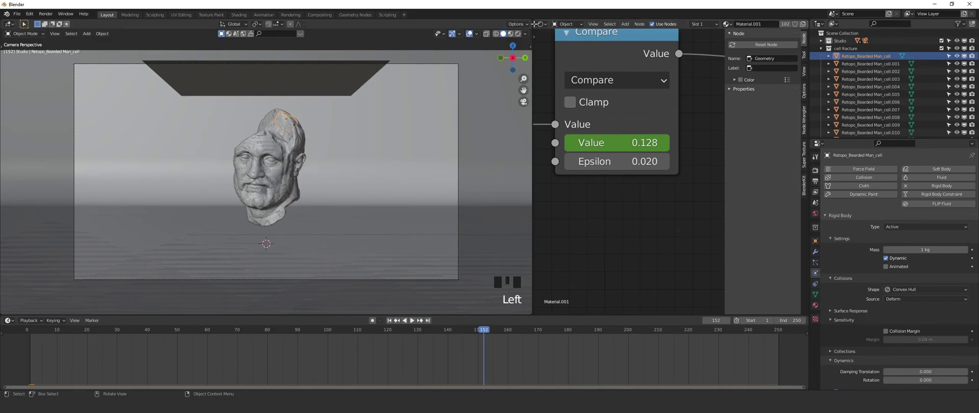
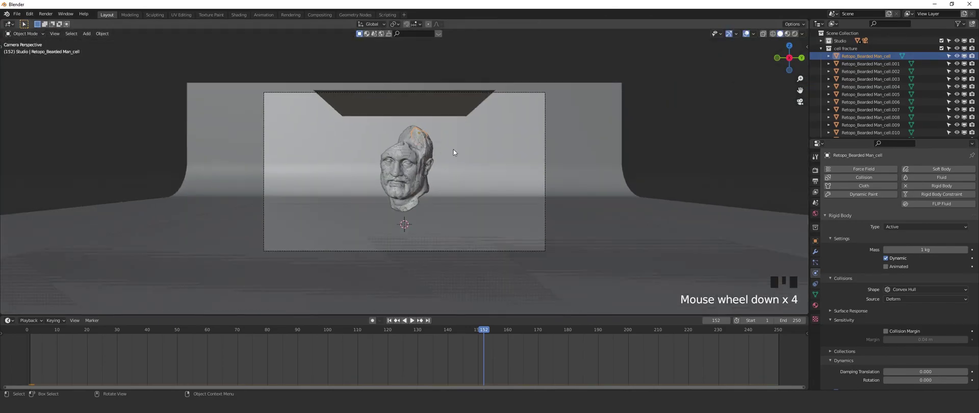
- Select Plane.003, go to the right orthographic view and set shading to Rendered
click(882, 69)
click(885, 62)
scroll(down, 3)
click(441, 110)
click(795, 60)
click(795, 60)
- Zoom and pan the side view to frame the overhead light plane above the head
scroll(down, 3)
drag(469, 106, 487, 328)
drag(487, 328, 793, 40)
scroll(up, 3)
drag(510, 223, 508, 204)
scroll(up, 3)
middle_click(515, 182)
scroll(up, 3)
drag(511, 334, 481, 336)
drag(480, 335, 460, 335)
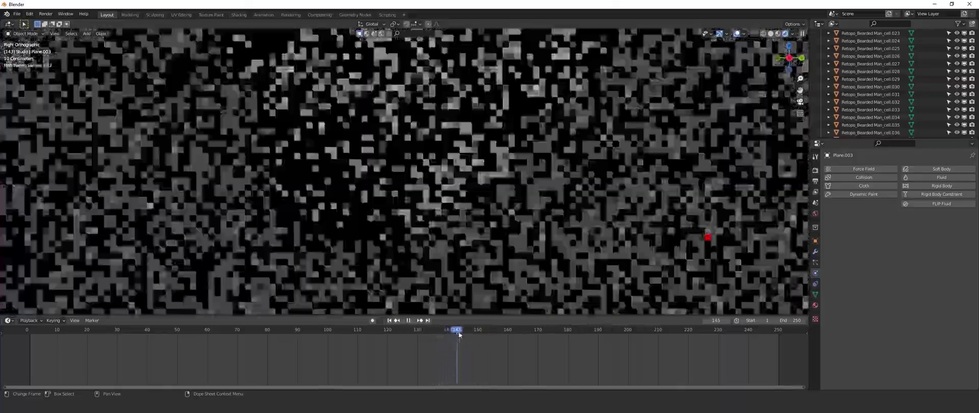
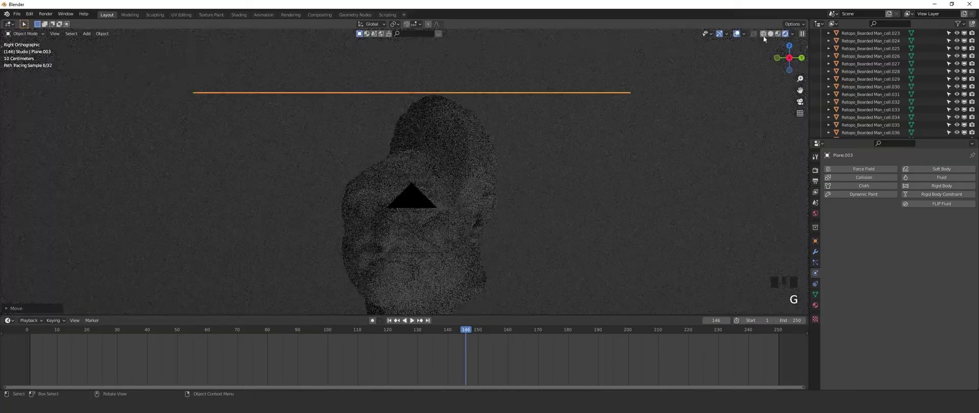
- In Solid shading, move Plane.003 higher along Z, keyframe it, and return to camera view
click(775, 38)
key(g)
key(i)
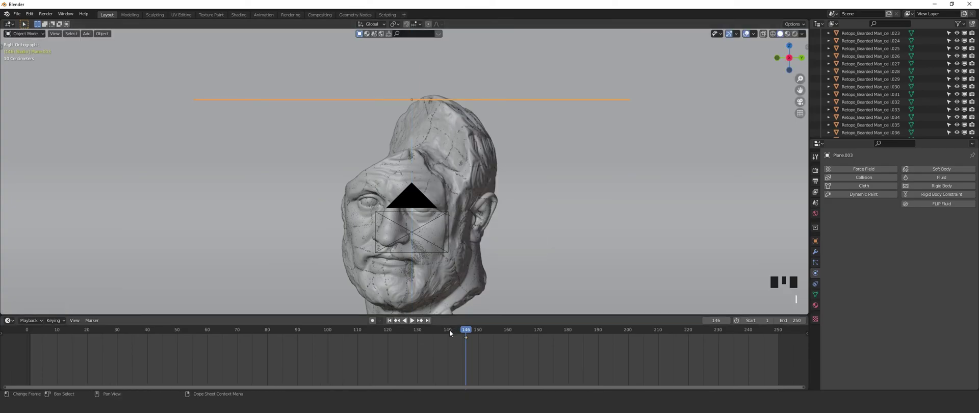
drag(453, 336, 519, 144)
key(g)
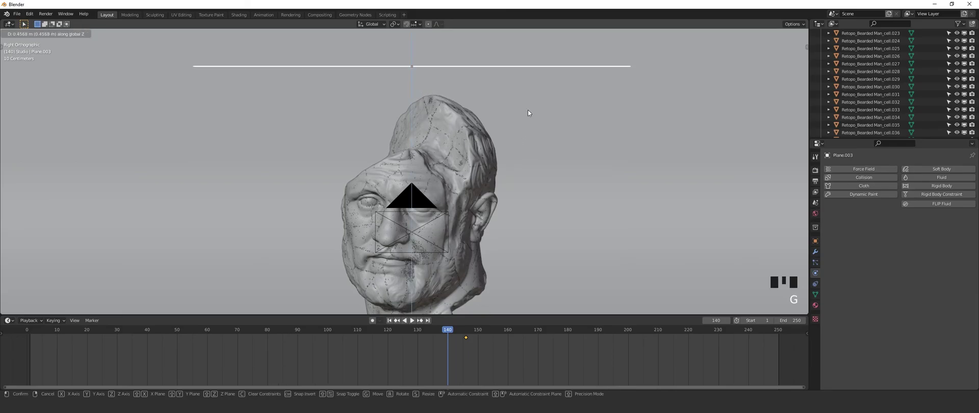
key(i)
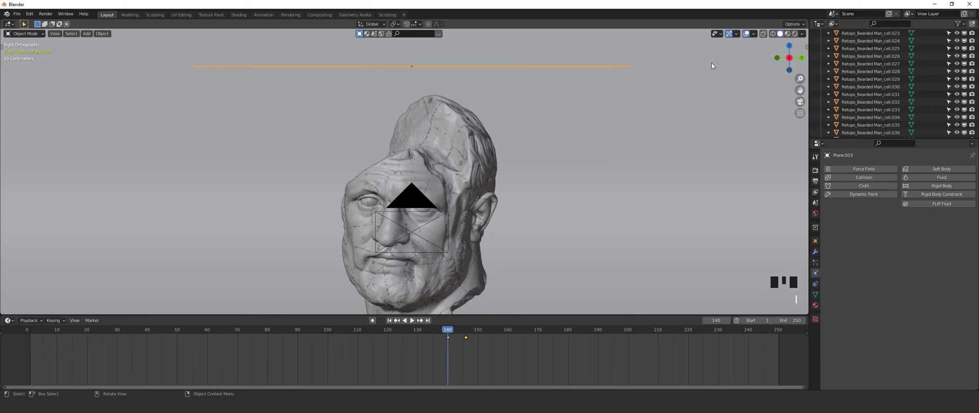
key(KP_0)
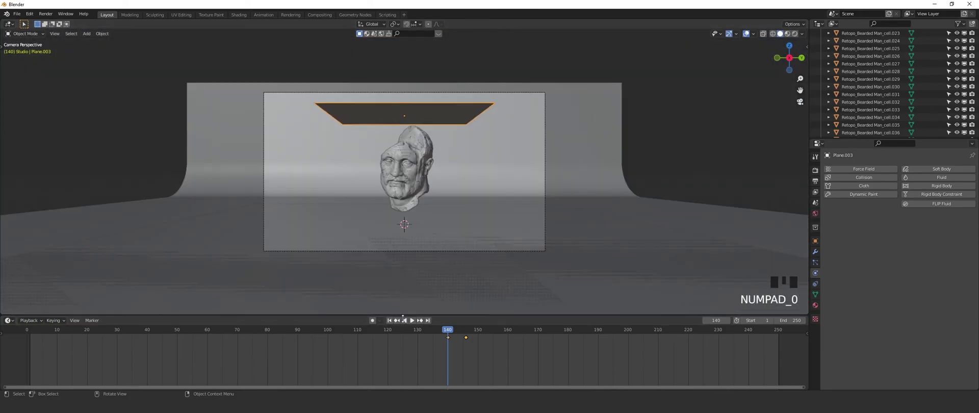
- Play the rigid-body simulation through the camera and stop it
click(394, 322)
key(space)
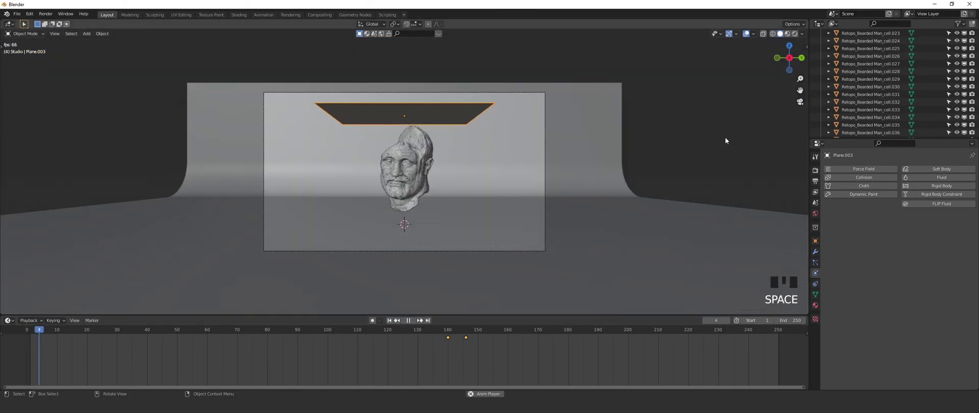
scroll(up, 3)
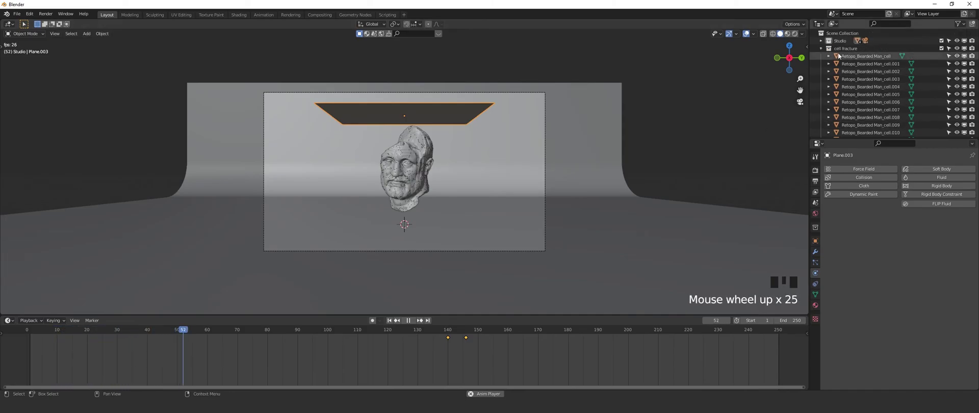
click(824, 49)
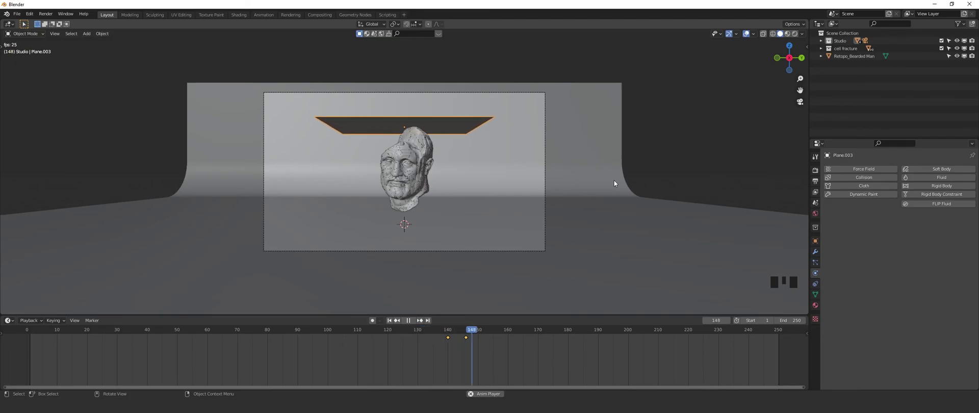
key(space)
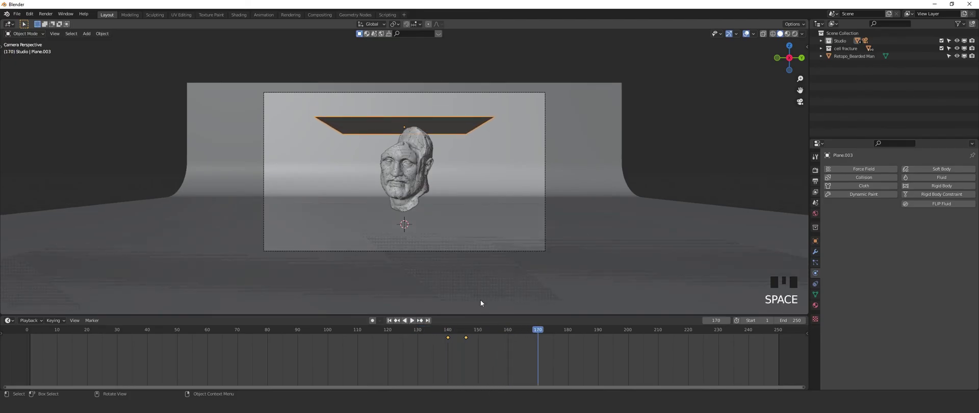
- Replay the falling pieces, stop, and orbit the view toward the bearded head
drag(394, 324, 905, 253)
key(space)
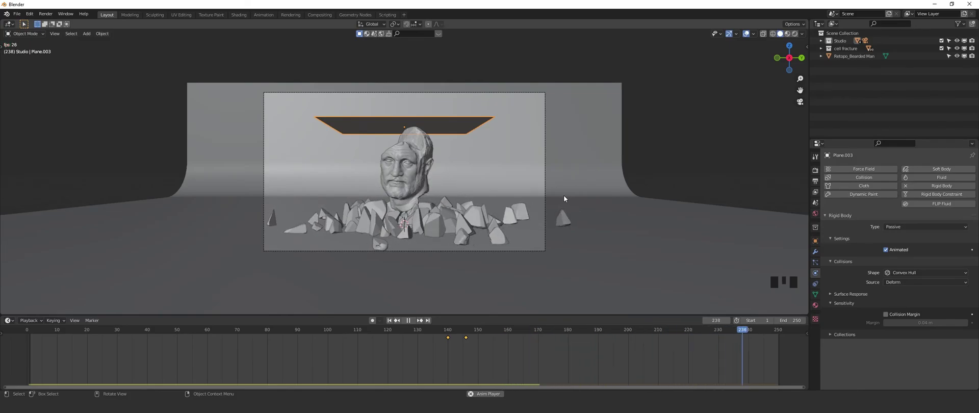
key(space)
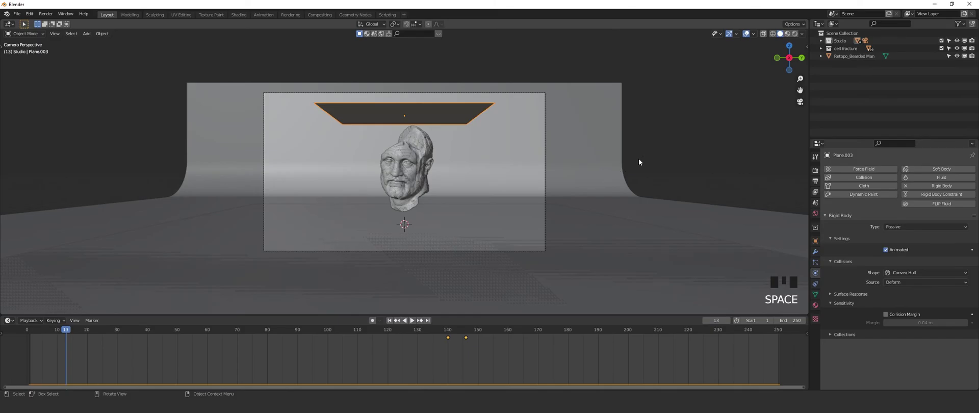
drag(629, 169, 553, 176)
scroll(down, 3)
drag(492, 189, 851, 59)
- Select the original Retopo bearded head and zoom the view in close on it
click(851, 58)
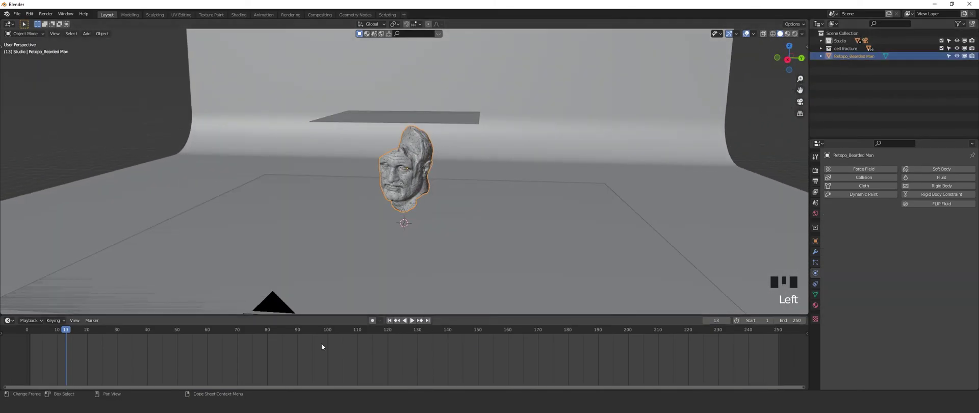
drag(384, 333, 465, 338)
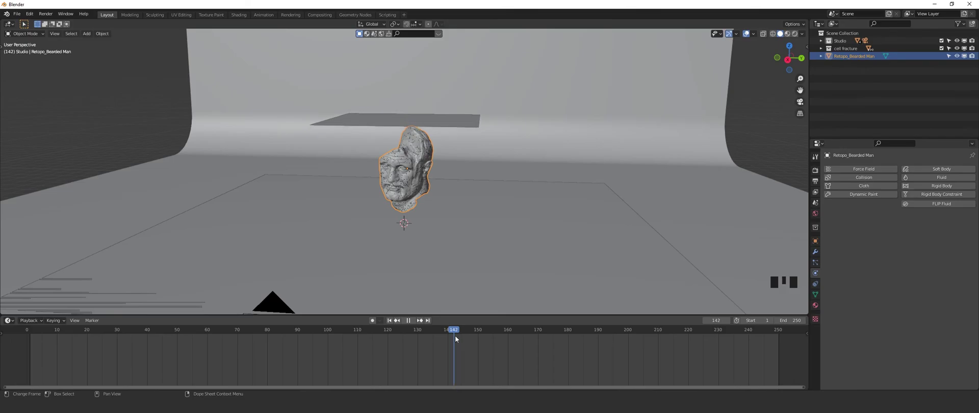
scroll(up, 3)
drag(418, 180, 975, 57)
drag(975, 57, 467, 331)
click(466, 331)
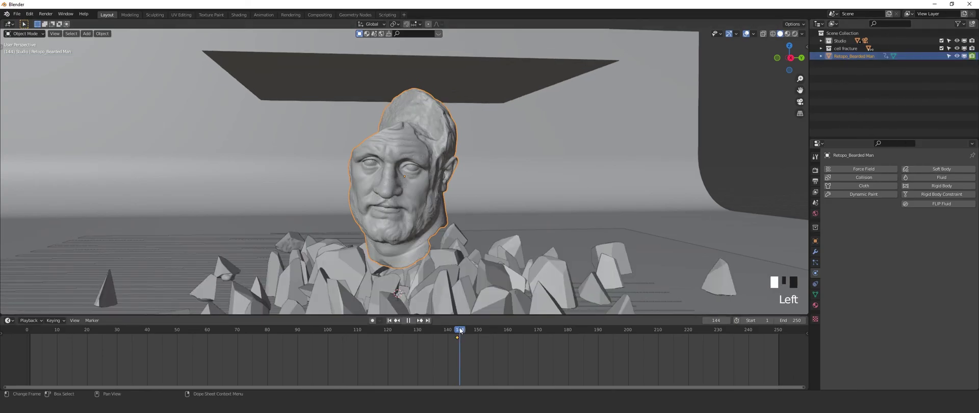
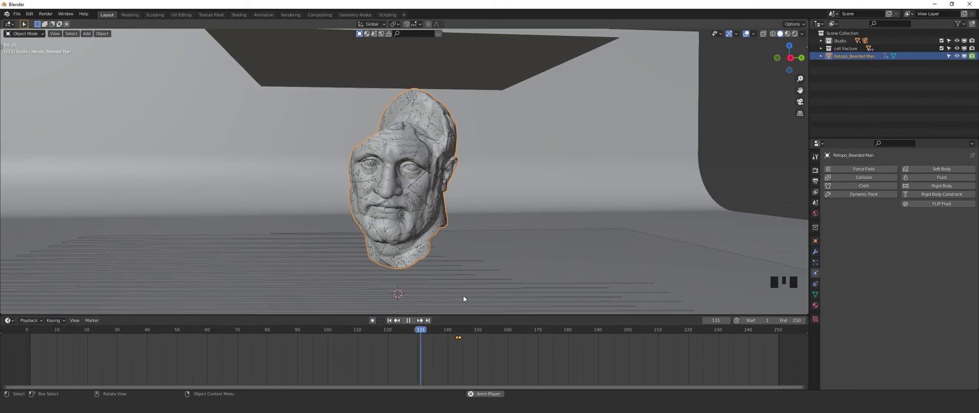
- Play and stop the cracking animation a few times, then scrub back to the start
key(space)
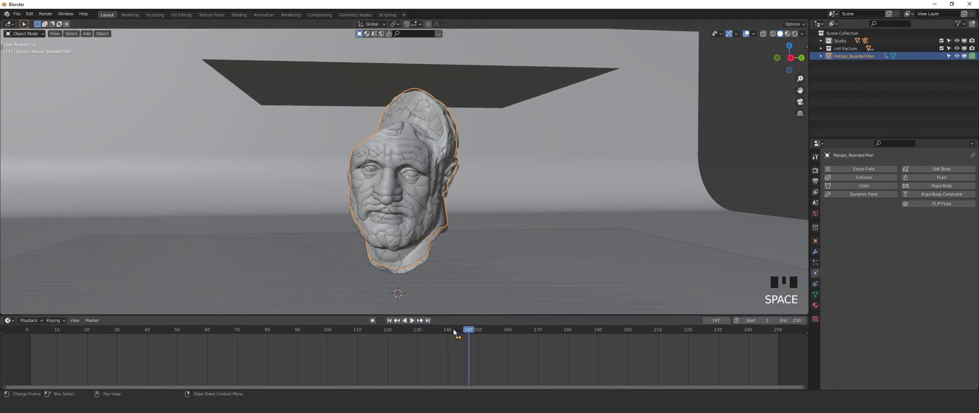
click(447, 331)
key(space)
key(space)
key(space)
key(space)
drag(470, 333, 462, 334)
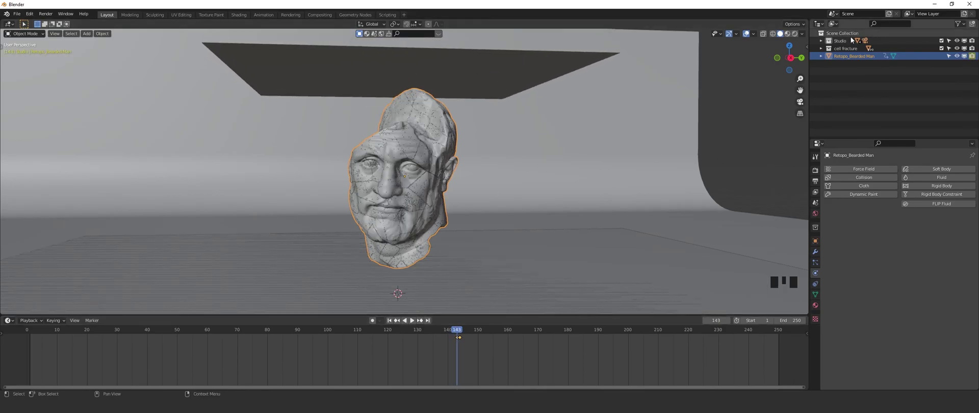
- Expand the cell fracture collection and select every cell piece from first to last
click(823, 54)
click(860, 59)
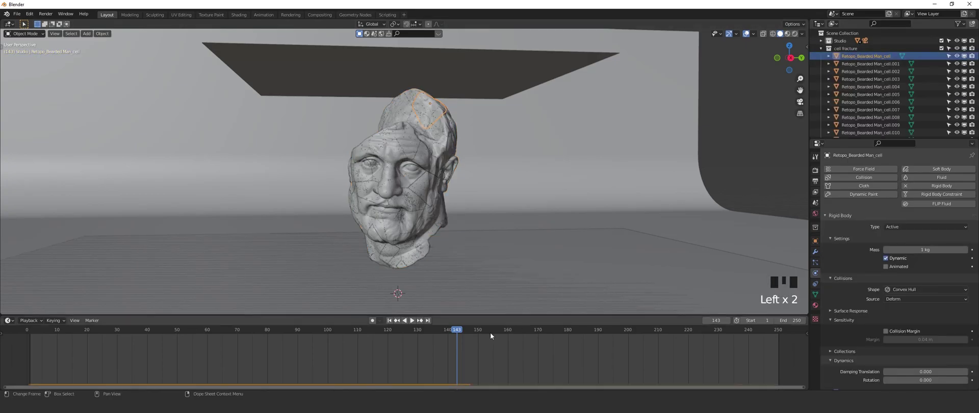
scroll(up, 3)
drag(566, 351, 469, 334)
click(469, 334)
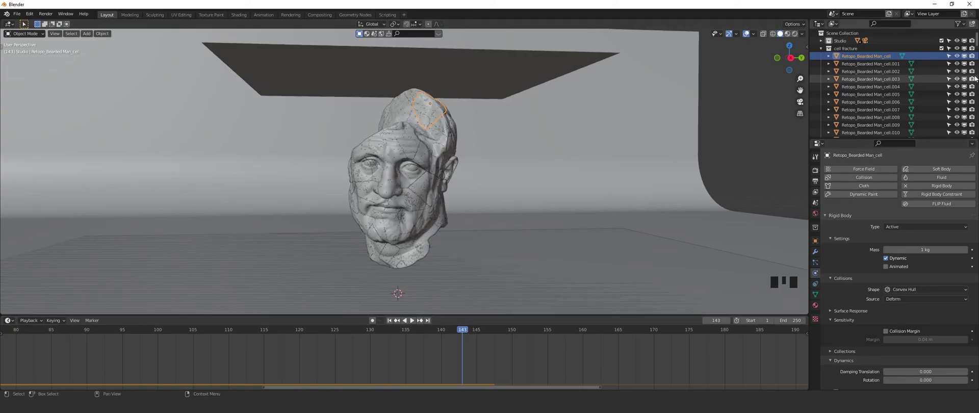
drag(975, 58, 467, 331)
drag(468, 331, 973, 59)
drag(973, 58, 878, 59)
click(879, 60)
- Make the original head the active object and link its data to all pieces with Ctrl+L
scroll(down, 3)
click(884, 125)
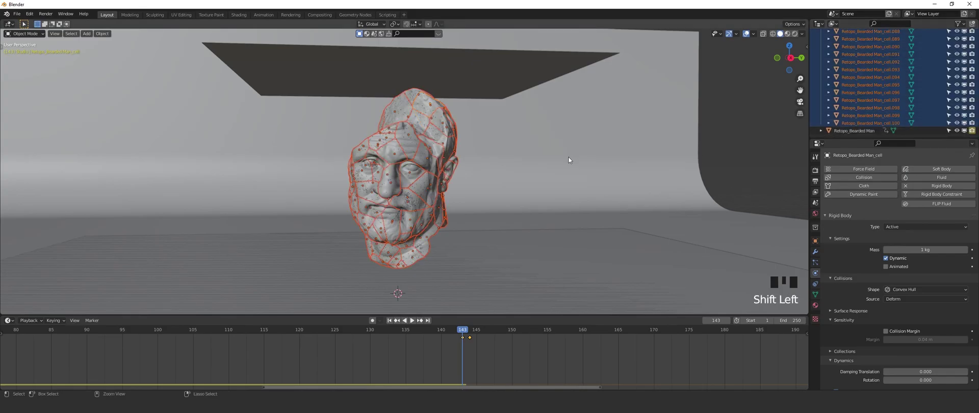
key(ctrl+l)
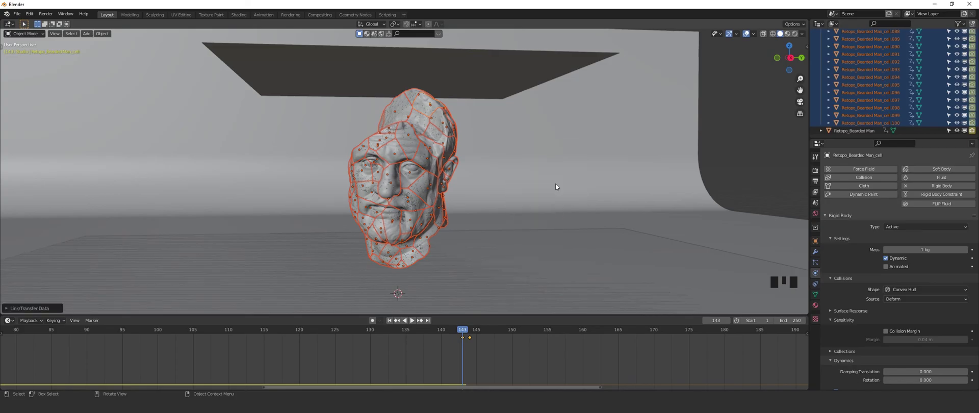
- Collapse the cell fracture collection and return to the camera view
drag(393, 323, 883, 76)
scroll(up, 3)
click(822, 52)
key(KP_0)
scroll(up, 3)
scroll(down, 3)
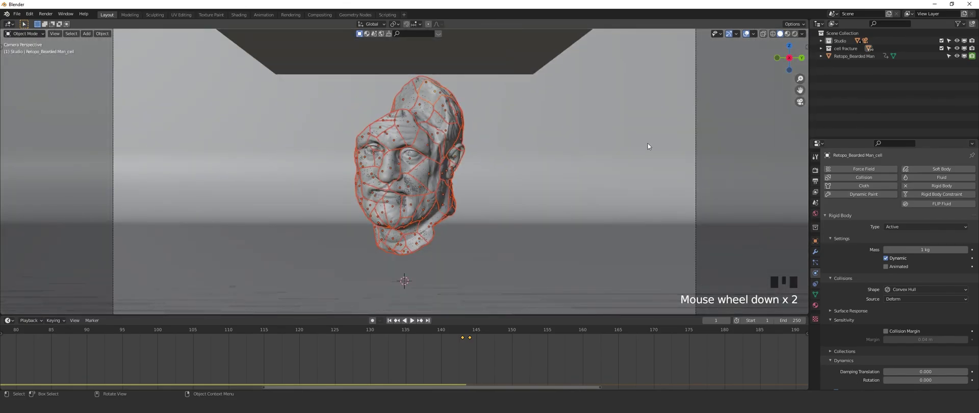
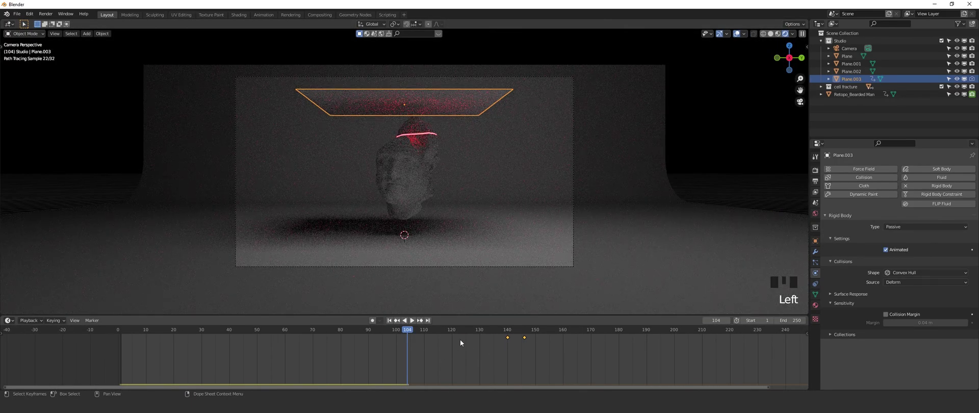
- Zoom in on the rendered head with its scan line, select Plane, and return to Solid shading
drag(474, 332, 538, 219)
scroll(up, 3)
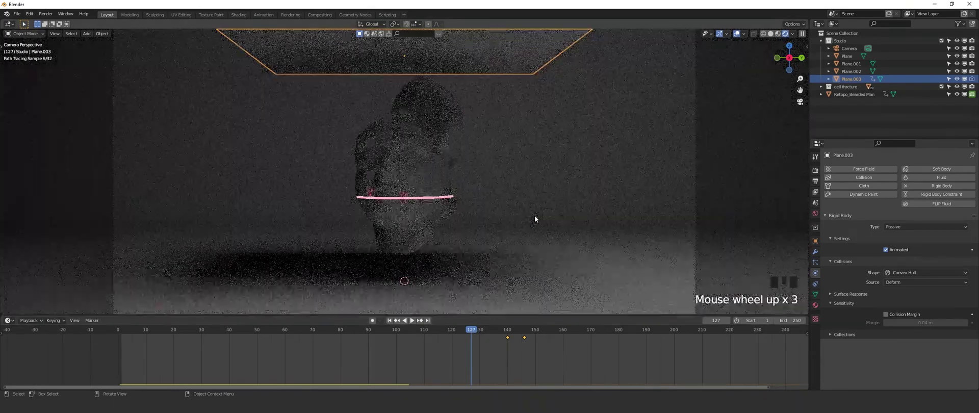
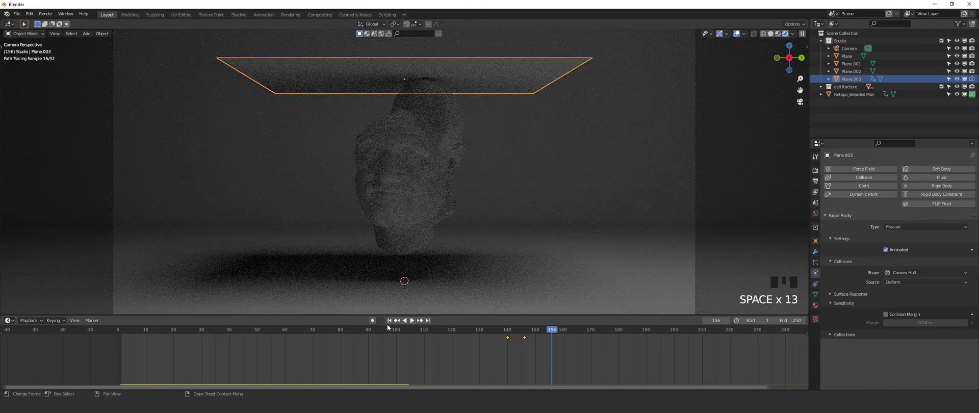
click(391, 325)
key(space)
- Step back to early frames and start playing the animation again
key(Left)
key(space)
key(space)
key(Left)
key(space)
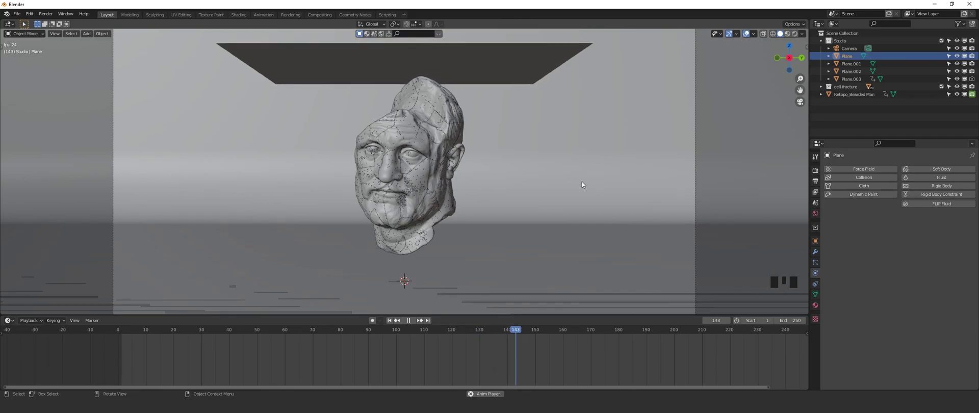
- Stop playback once the head has crumbled into pieces at its base
key(space)
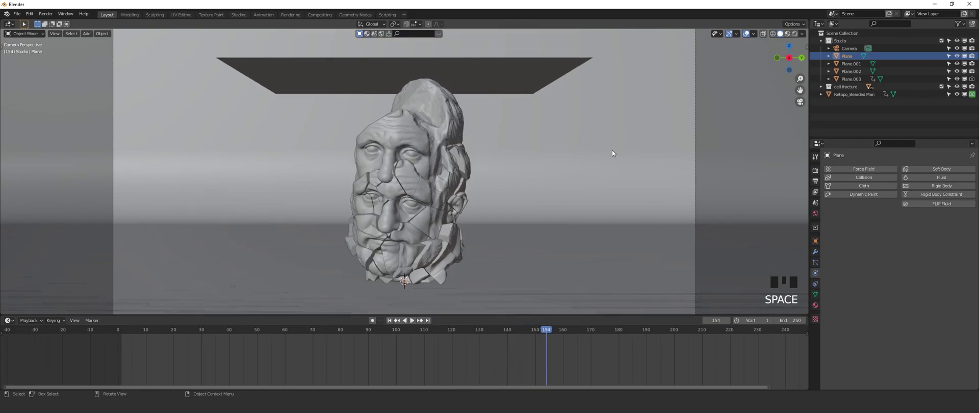
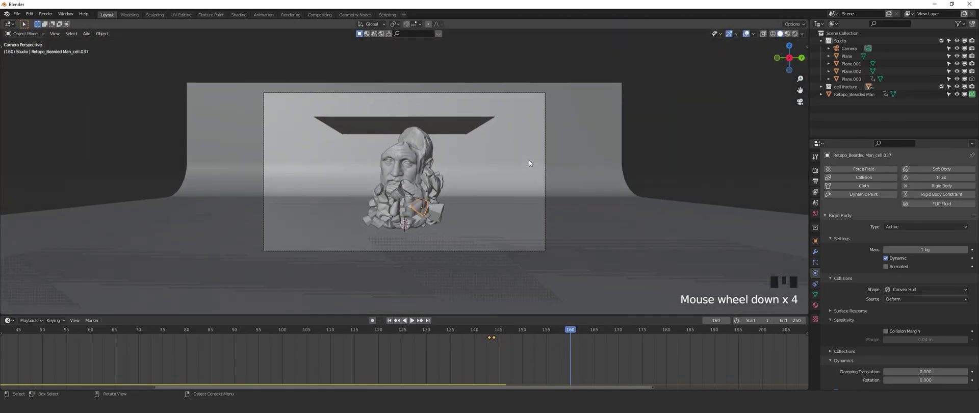
- Replay the fracture from frame one until the lower fragments scatter across the floor, then stop
scroll(up, 3)
key(space)
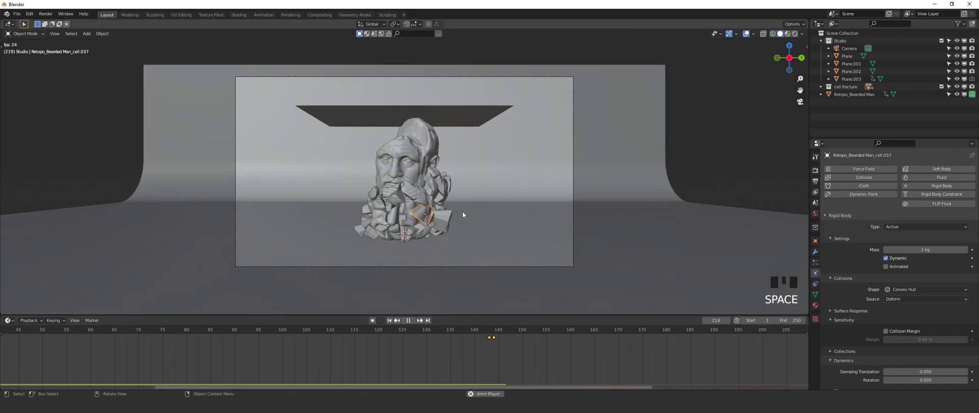
scroll(down, 3)
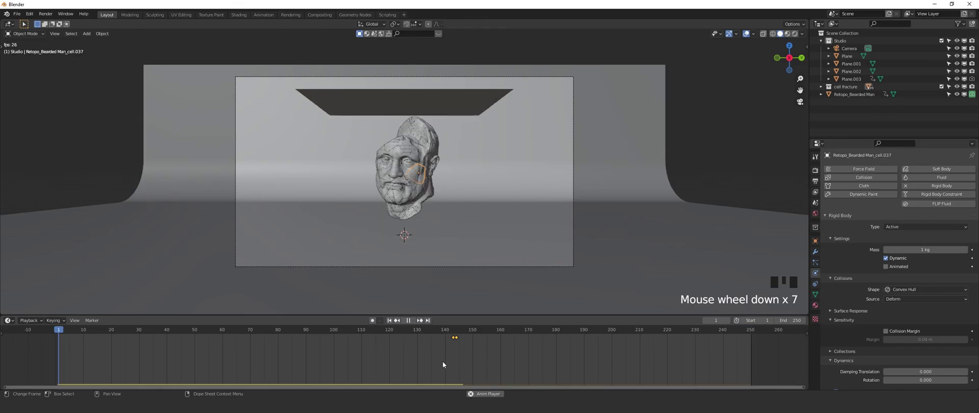
scroll(down, 3)
key(space)
key(space)
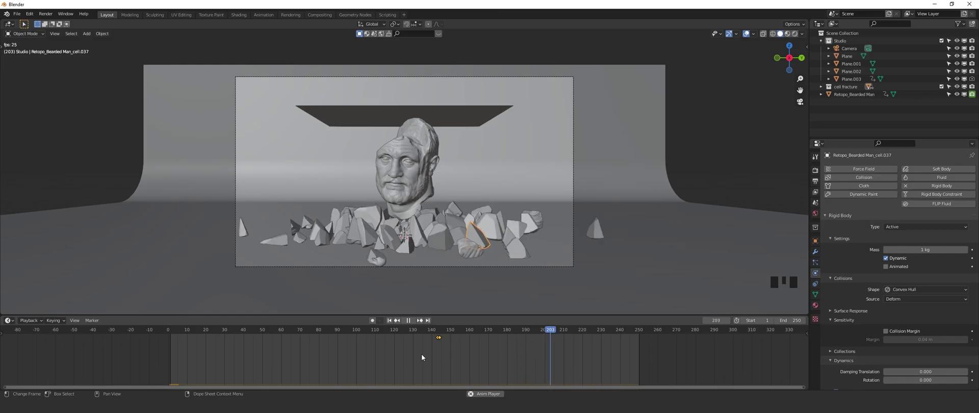
key(space)
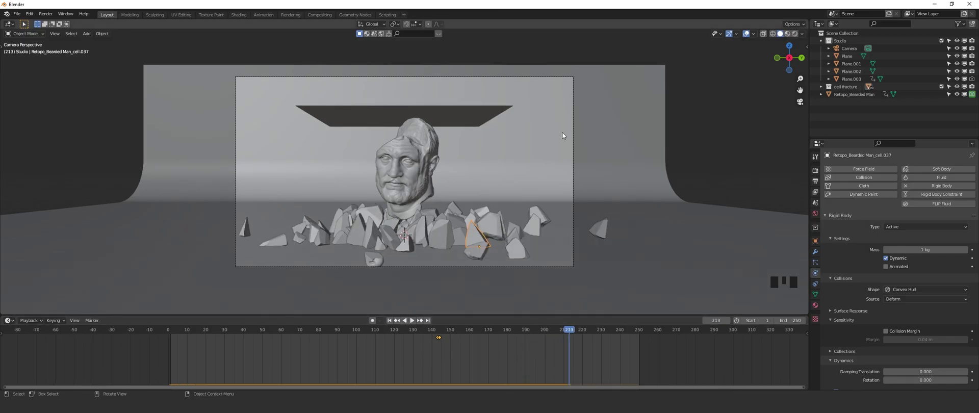
- Switch the camera view to rendered shading and zoom in around the fallen fragments
click(795, 37)
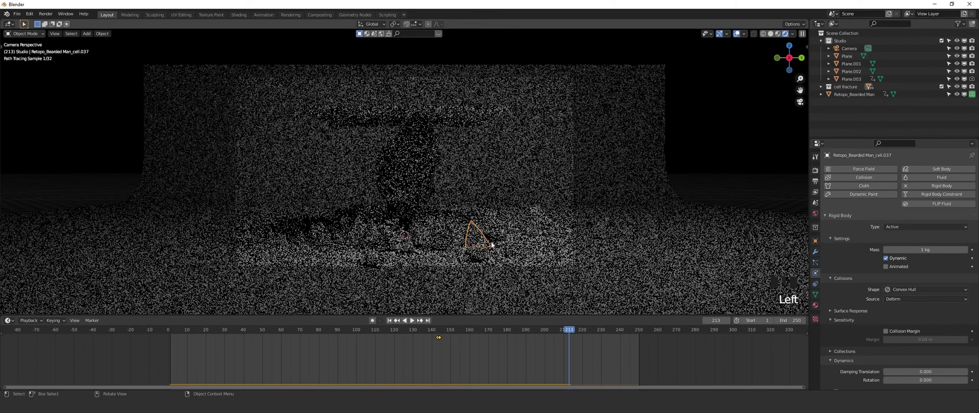
scroll(up, 3)
drag(472, 334, 417, 334)
key(space)
key(space)
scroll(up, 3)
drag(452, 243, 452, 167)
scroll(up, 3)
- Step back through the frames of the fall to inspect the pile beneath the light panel
key(space)
key(space)
key(space)
key(space)
key(space)
key(space)
key(space)
key(space)
scroll(down, 3)
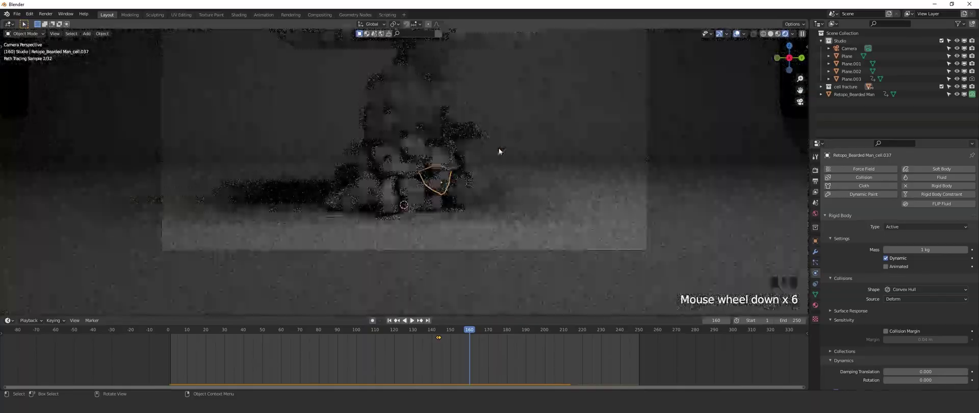
middle_click(504, 150)
scroll(down, 3)
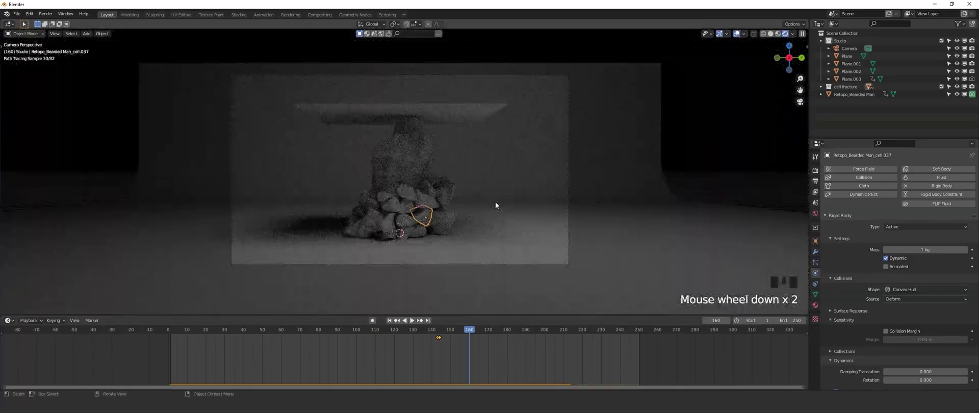
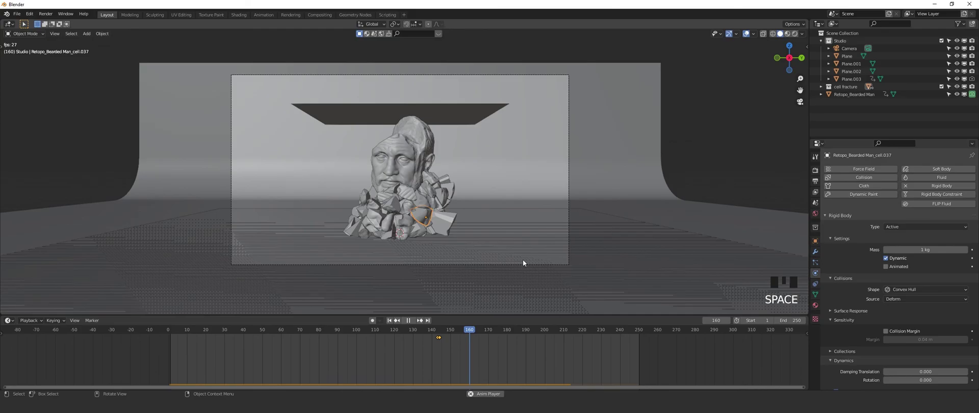
- Scrub the playhead back to an early frame and play the fall through again
key(space)
drag(393, 322, 556, 347)
key(space)
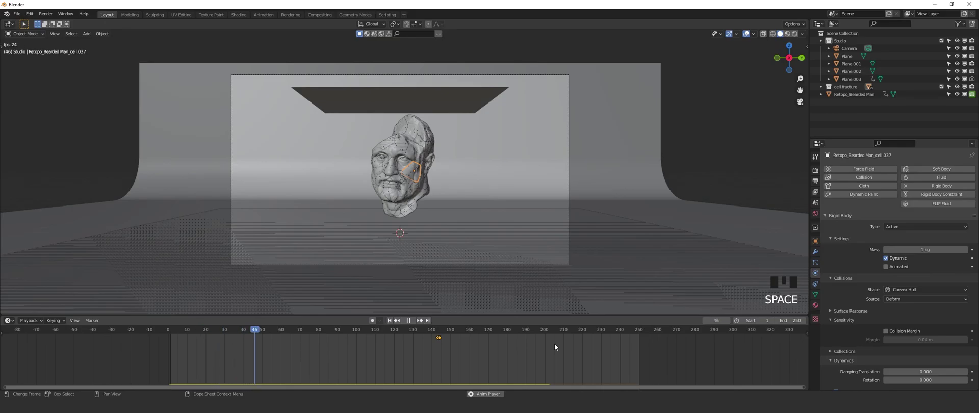